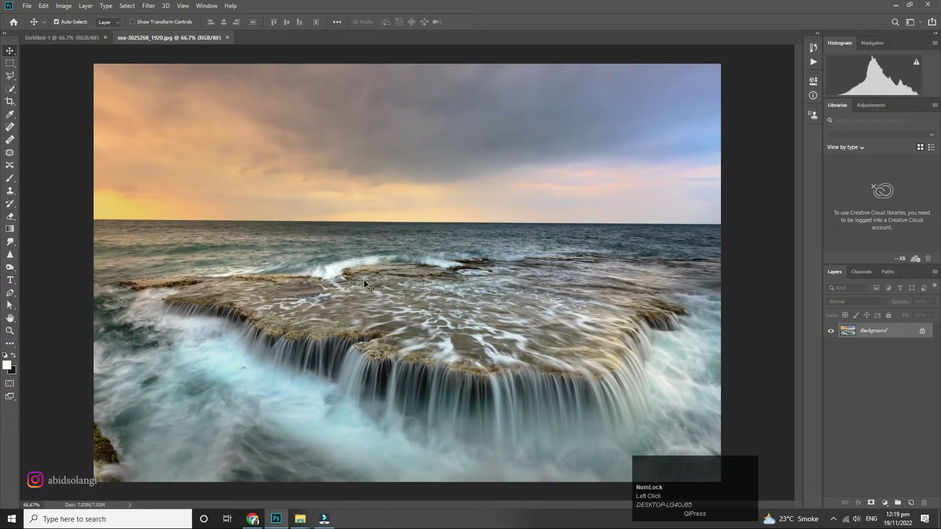
Unlock the sea photo into a normal layer, duplicate it and begin transforming the copy
left_click(931, 336)
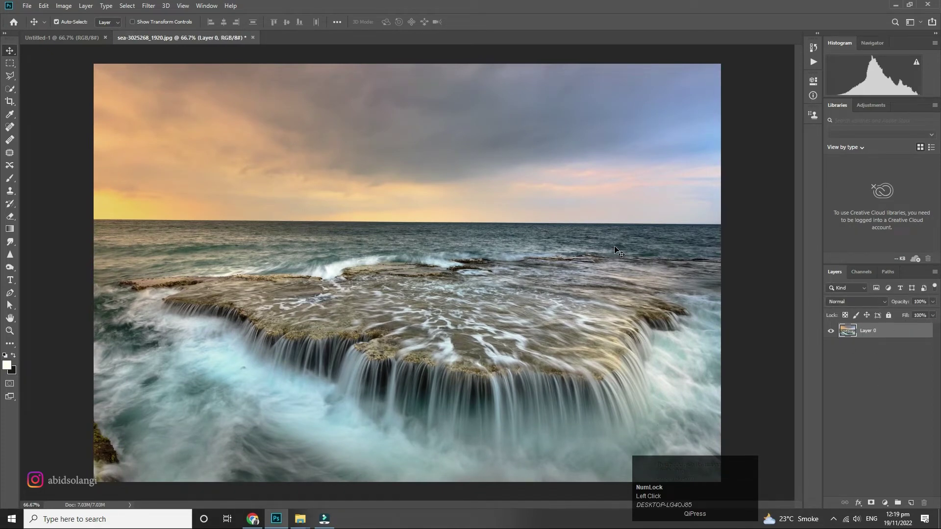
key("ctrl+j")
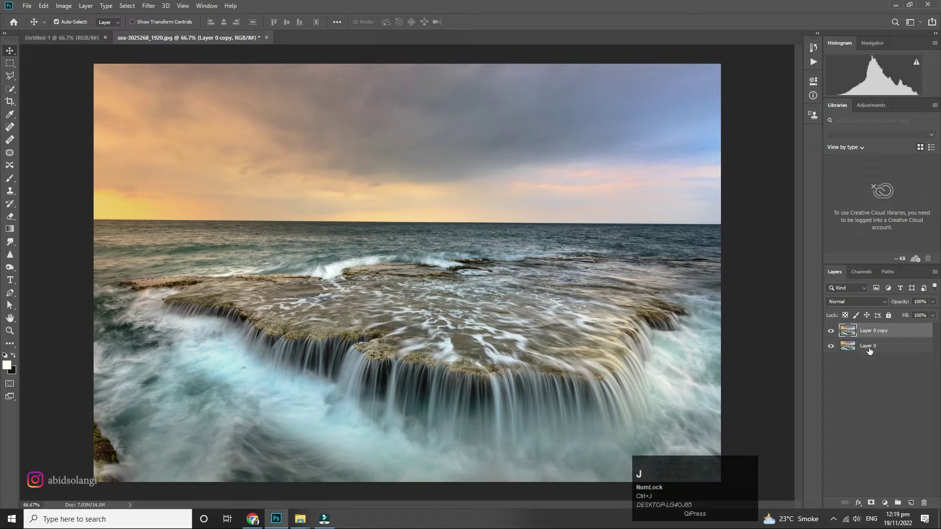
left_click(916, 331)
key("ctrl+t")
Rotate the duplicate 90° clockwise and slide it toward the right side of the canvas
right_click(329, 182)
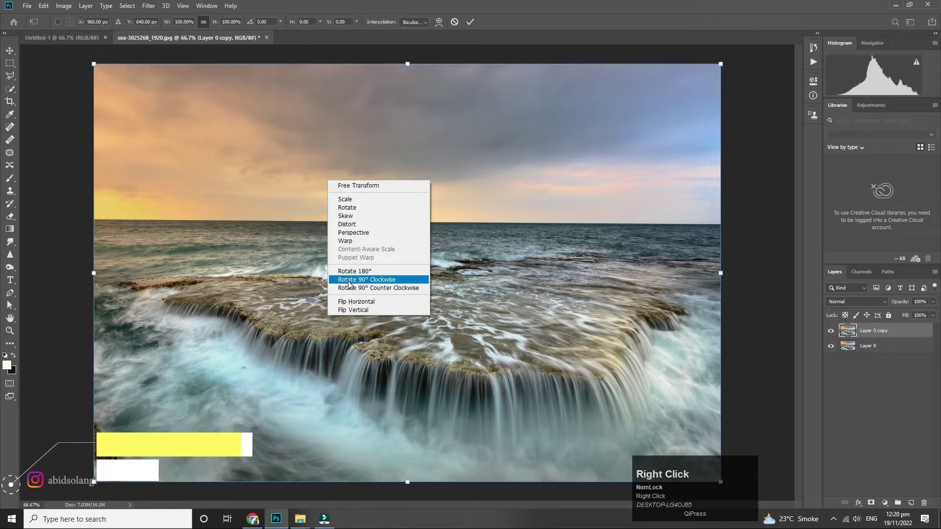
left_click_drag(351, 284, 571, 274)
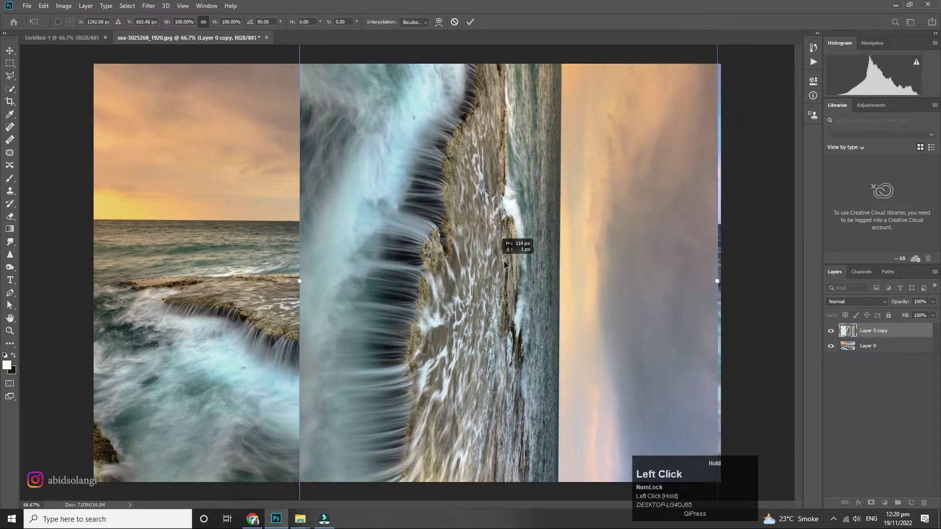
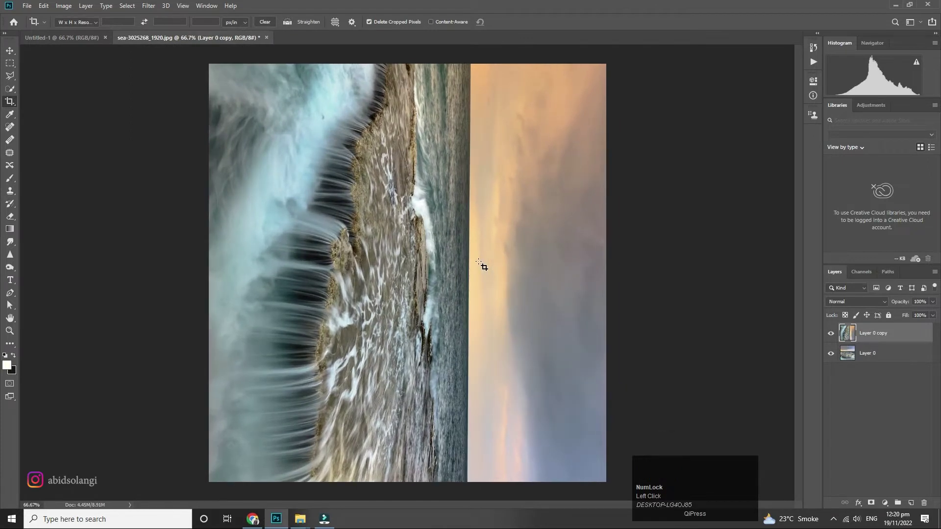
Cut a diagonal lower-left triangle from the rotated copy with the Polygonal Lasso, revealing the sea beneath
left_click(11, 49)
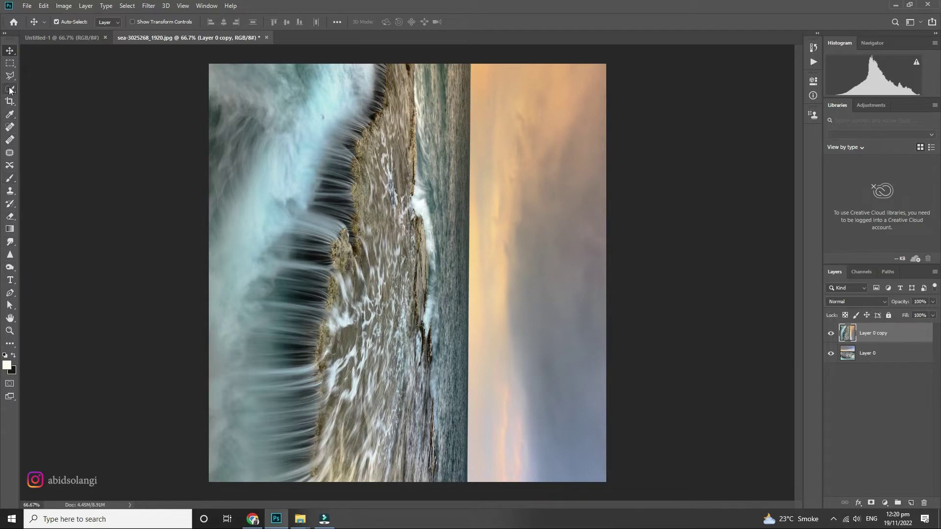
left_click(13, 77)
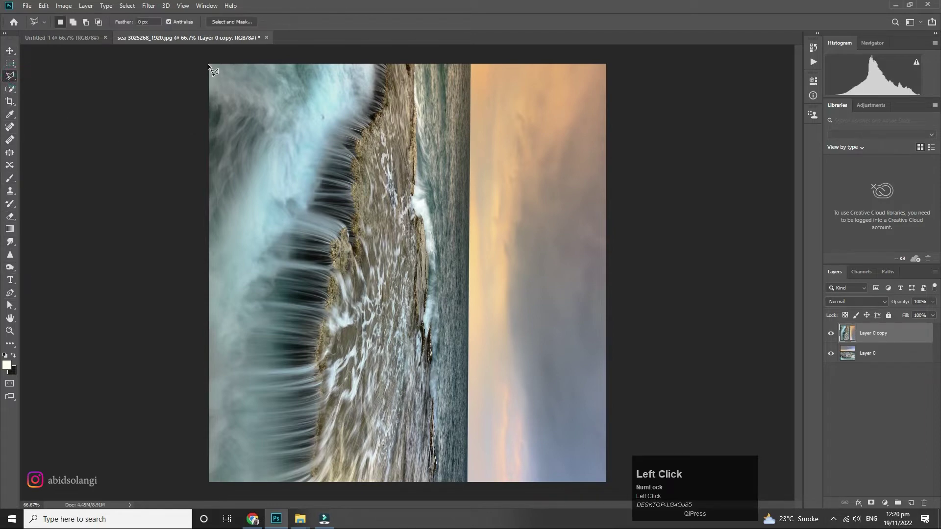
left_click(216, 67)
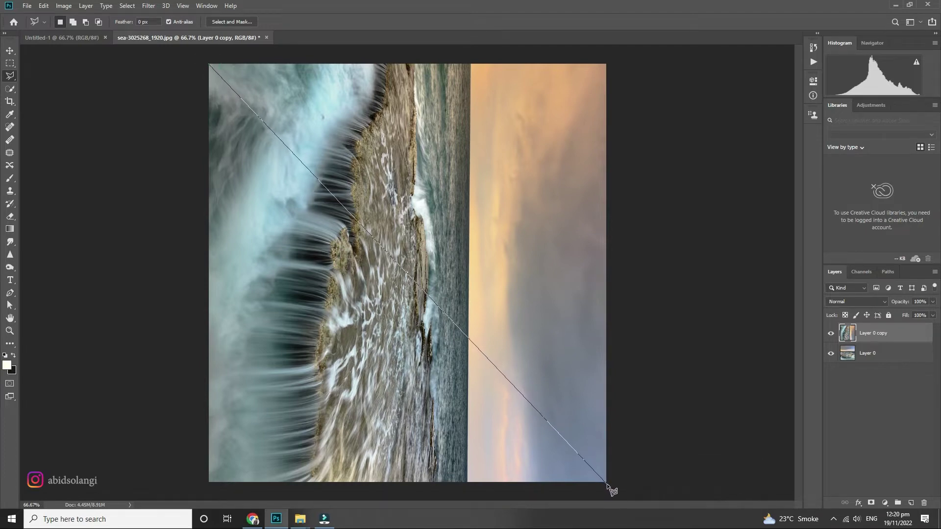
left_click(615, 490)
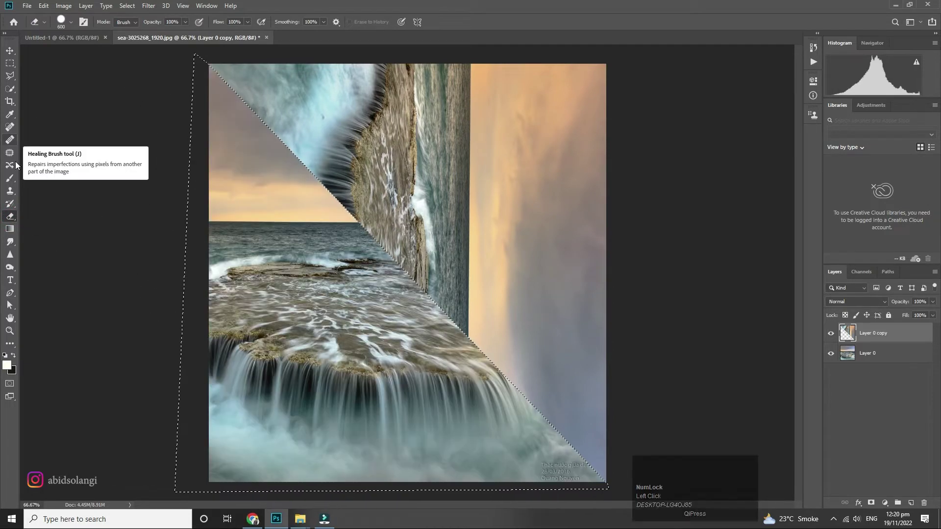
left_click(9, 65)
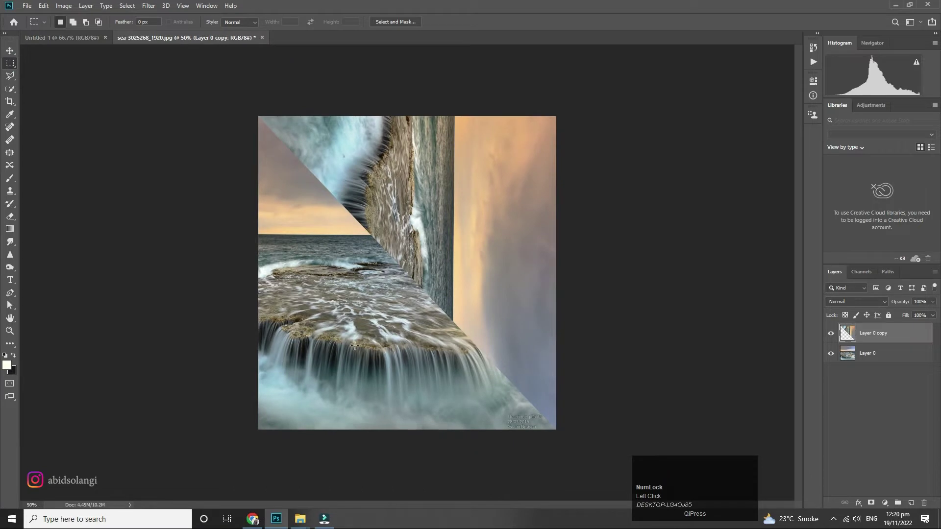
left_click(12, 58)
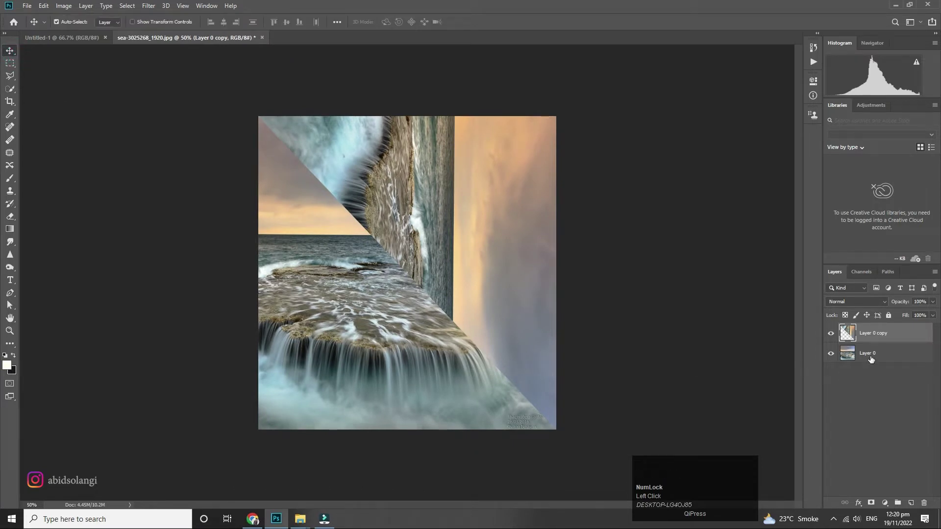
left_click(877, 358)
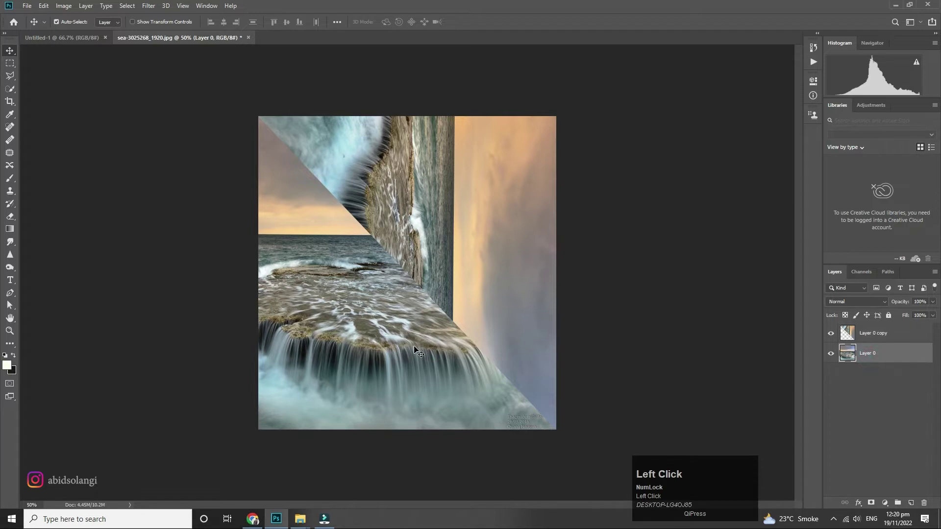
key("ctrl+t")
right_click(347, 273)
left_click(374, 398)
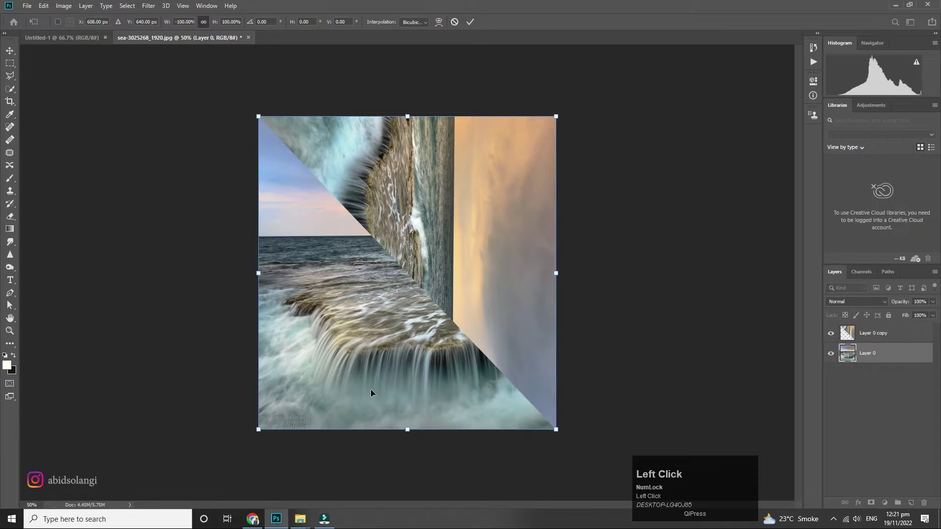
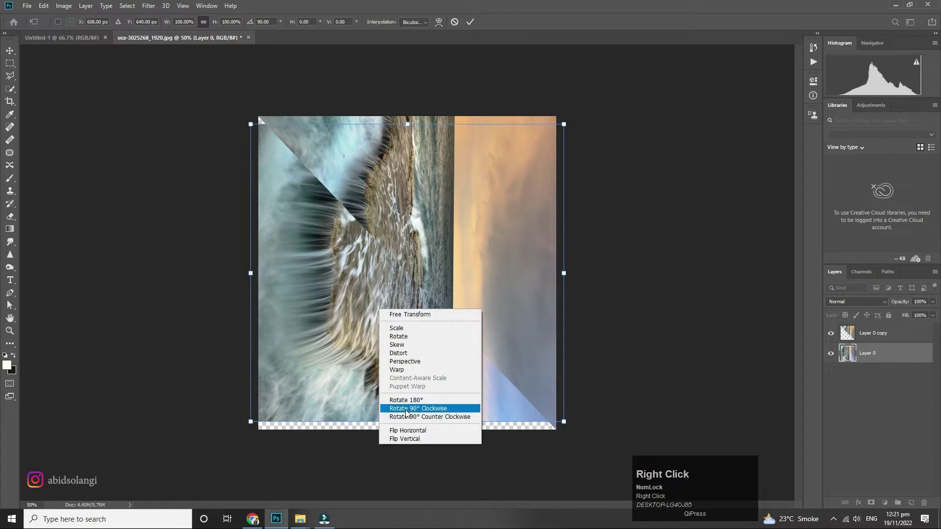
left_click(408, 414)
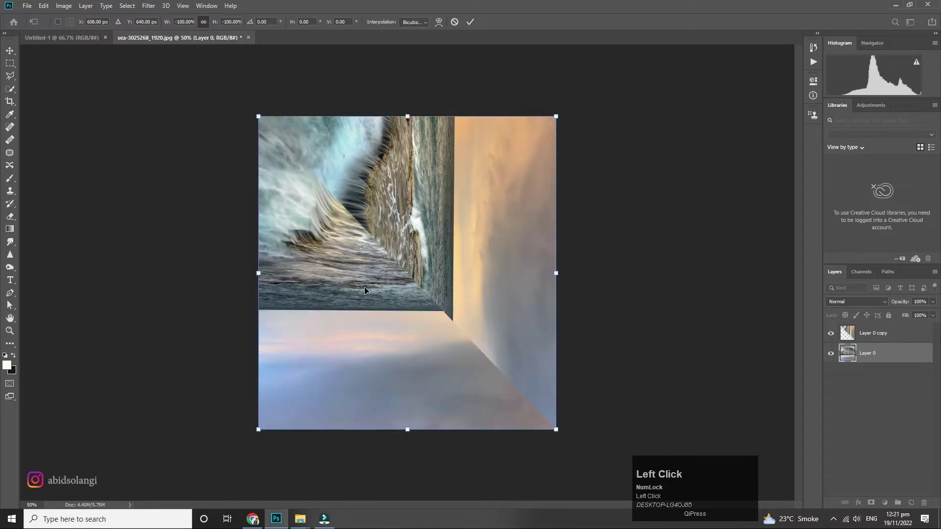
right_click(367, 290)
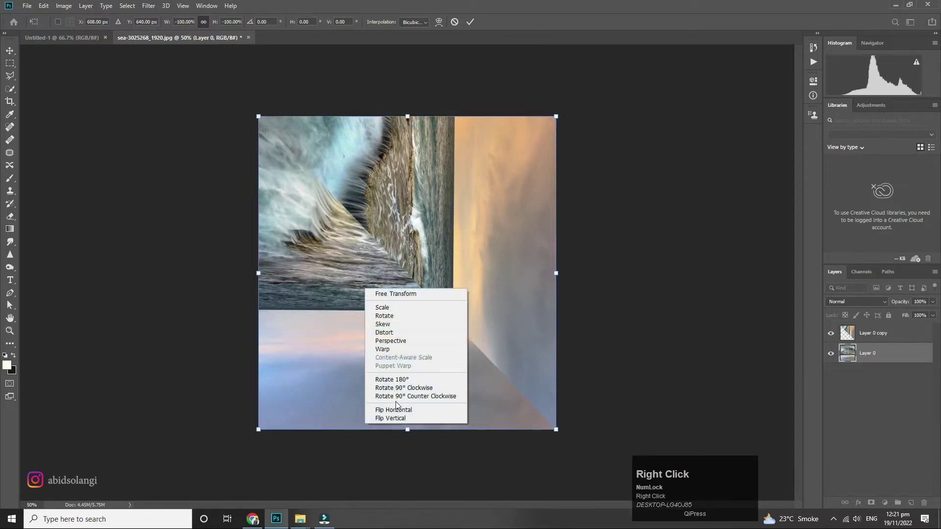
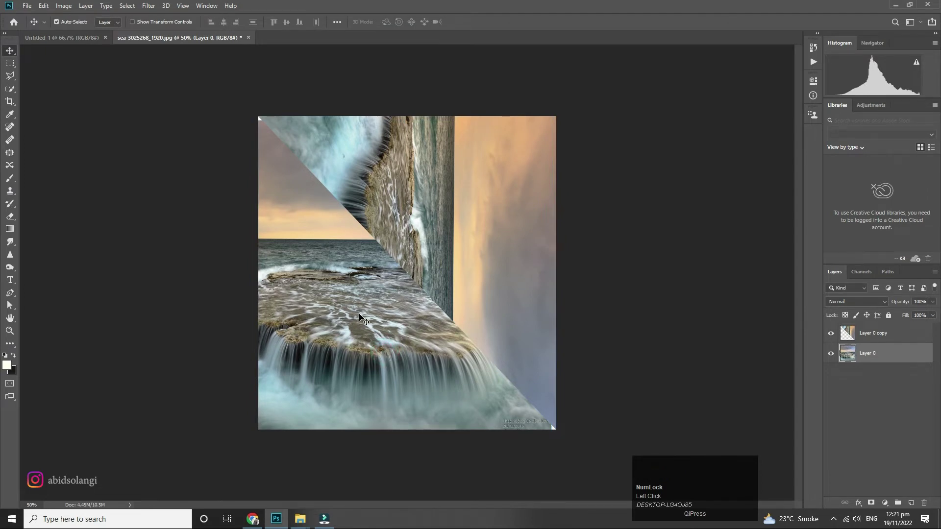
left_click(361, 317)
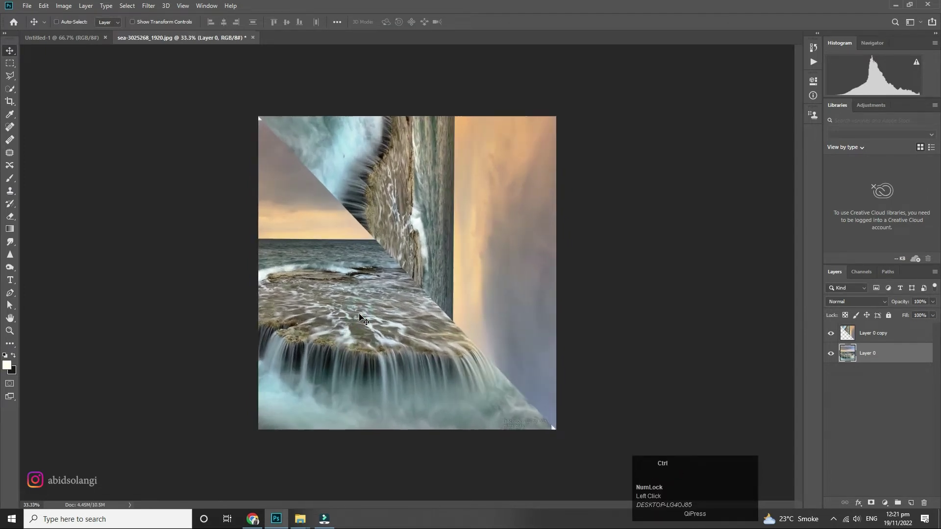
Select the rotated copy, scale it up slightly and flip it vertically into a cliff wall
right_click(464, 179)
left_click(481, 187)
left_click_drag(481, 186, 543, 278)
left_click(483, 181)
key("ctrl+t")
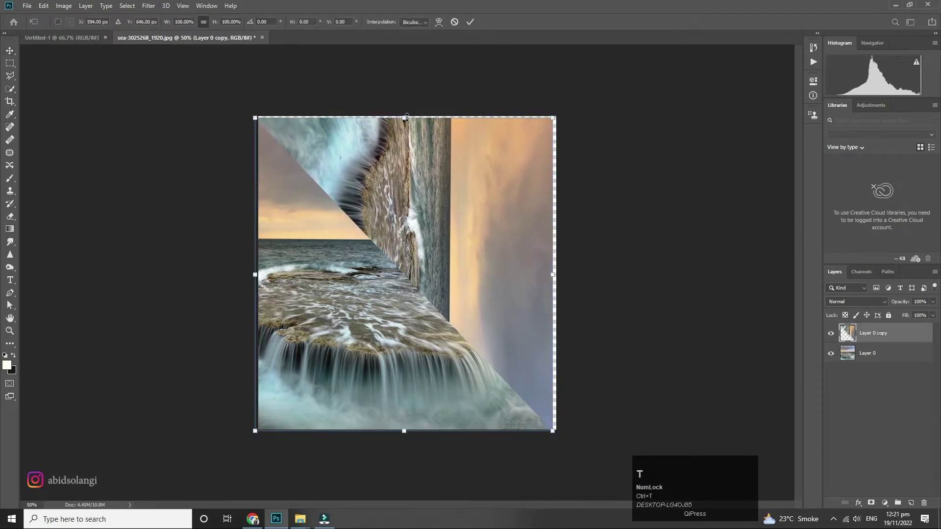
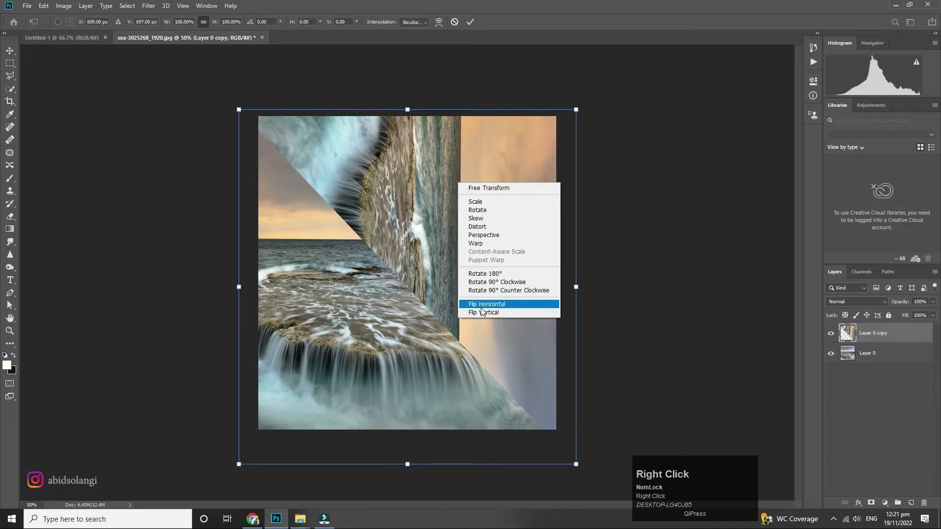
left_click(484, 315)
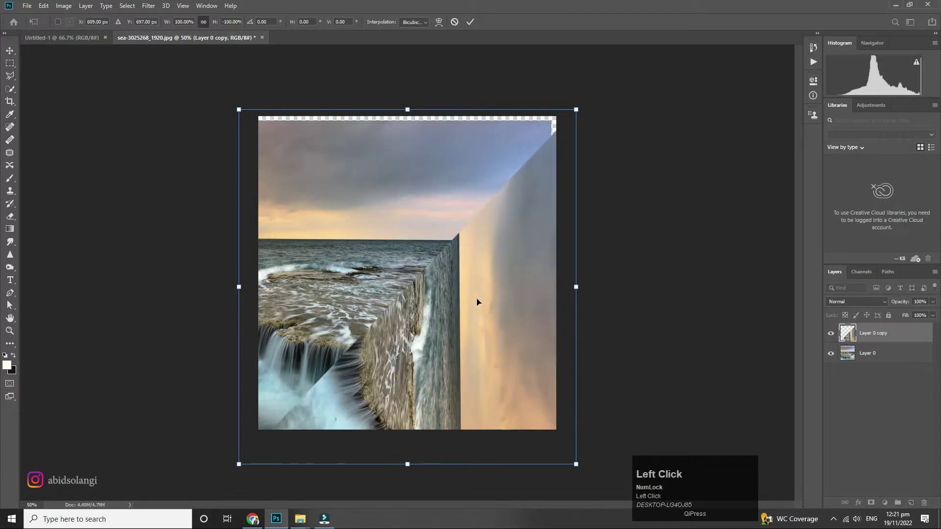
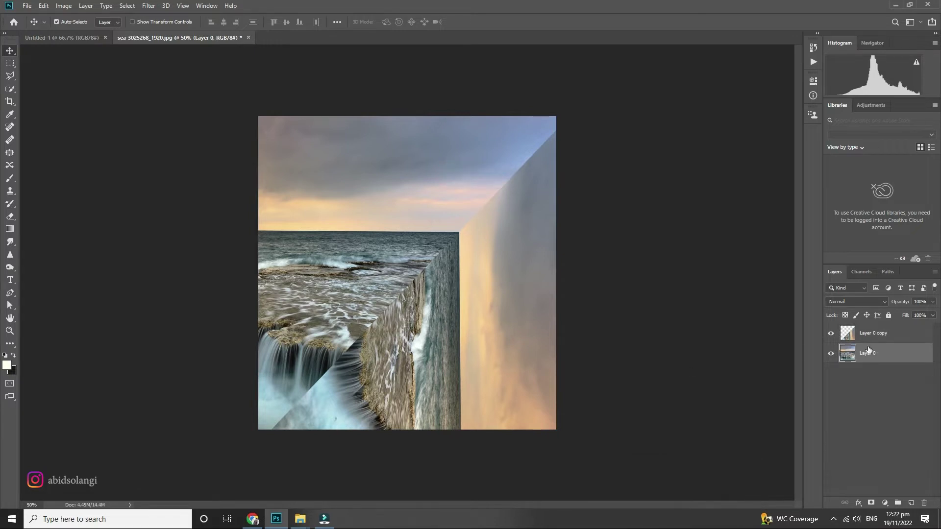
Mask the cliff-wall copy with black paint, merge it into the base sea layer, and close Untitled-1
left_click(889, 337)
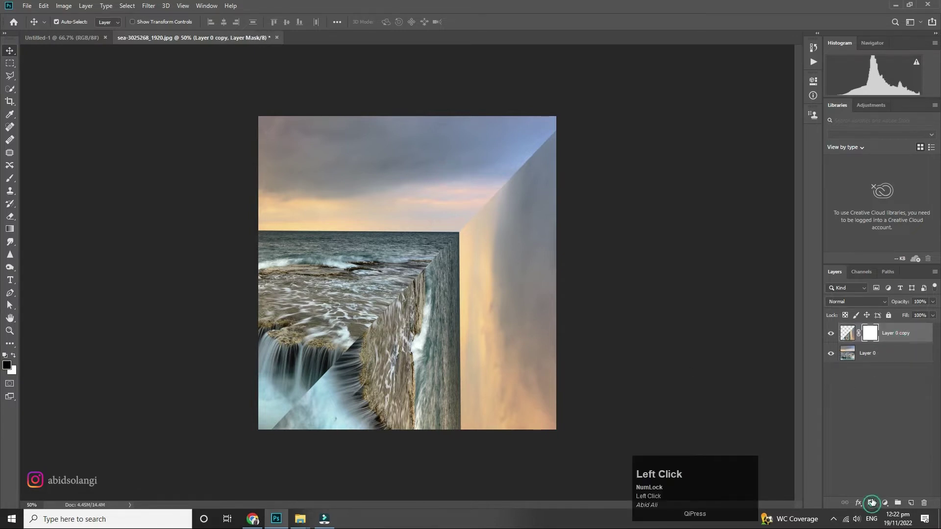
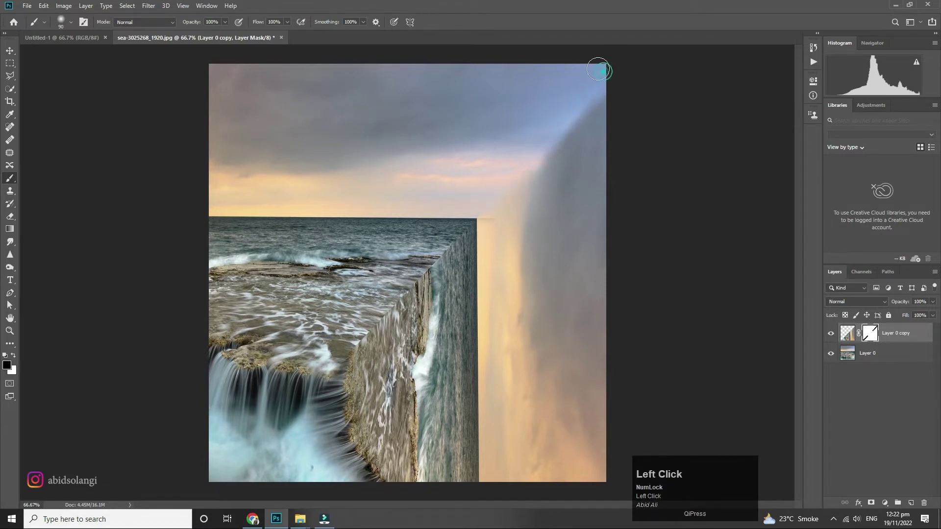
left_click(15, 357)
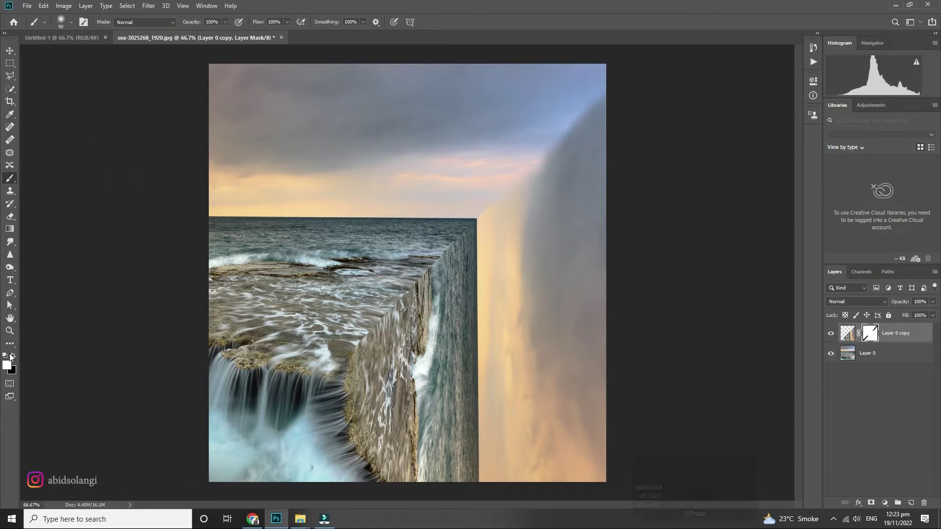
left_click(13, 358)
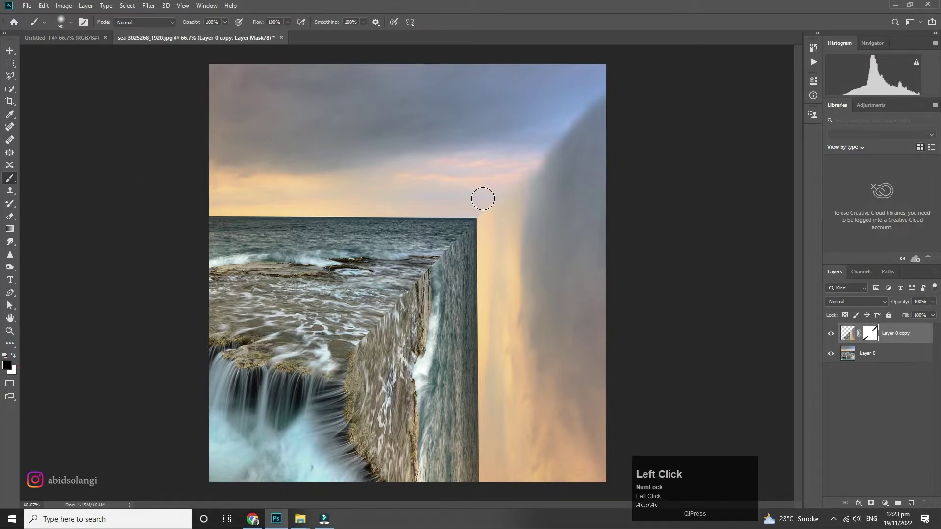
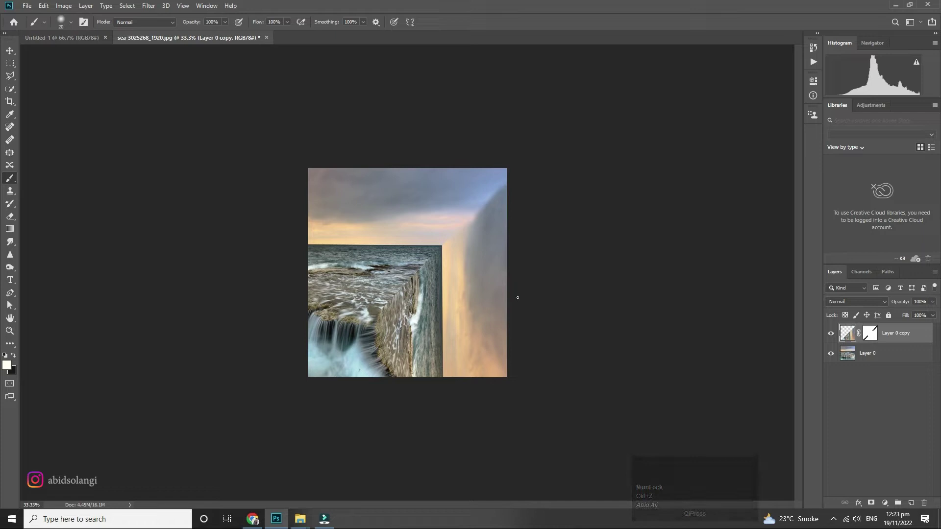
key("ctrl+z")
left_click(878, 356)
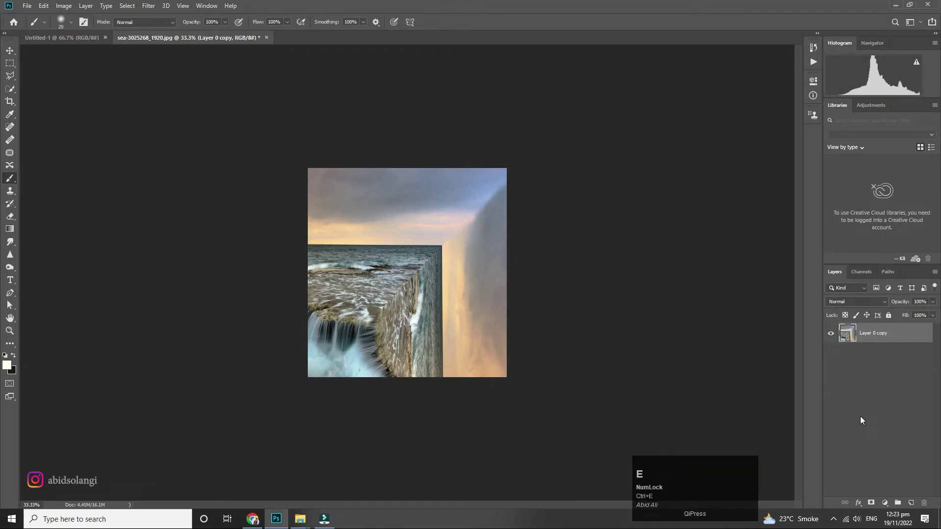
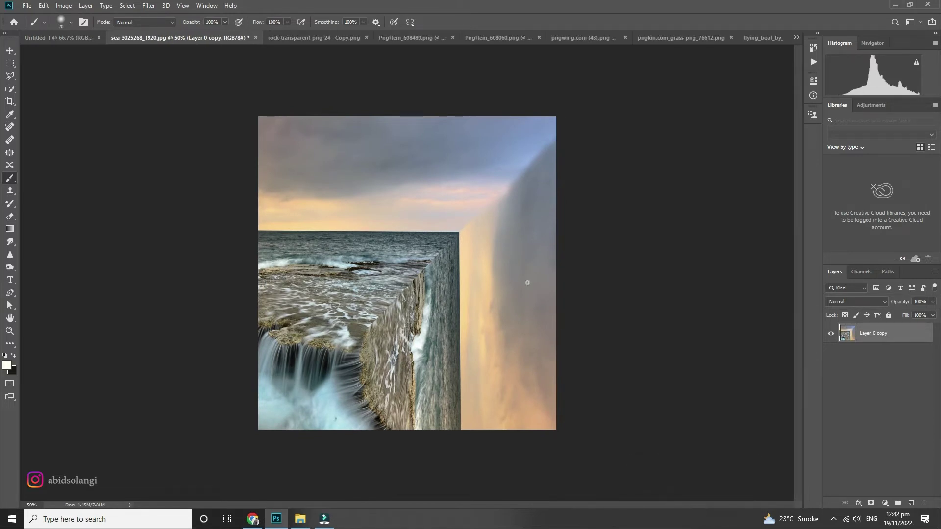
left_click(65, 43)
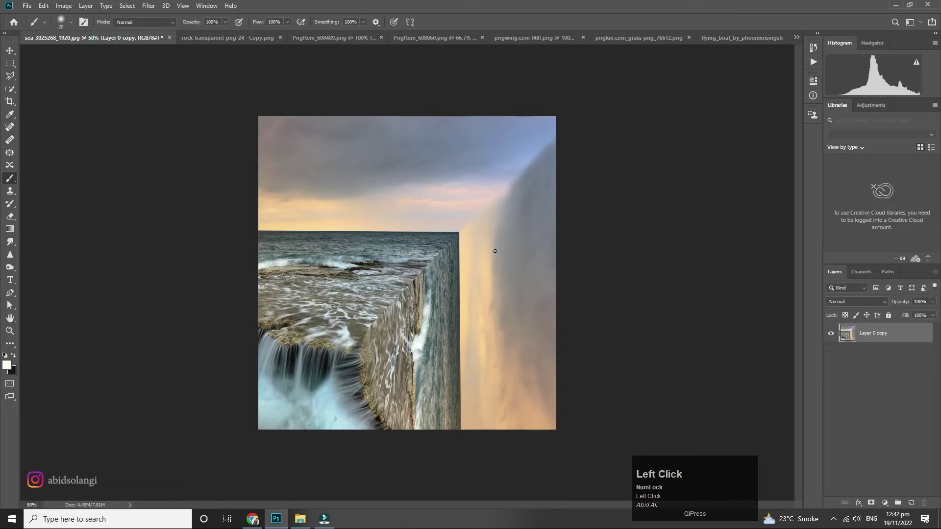
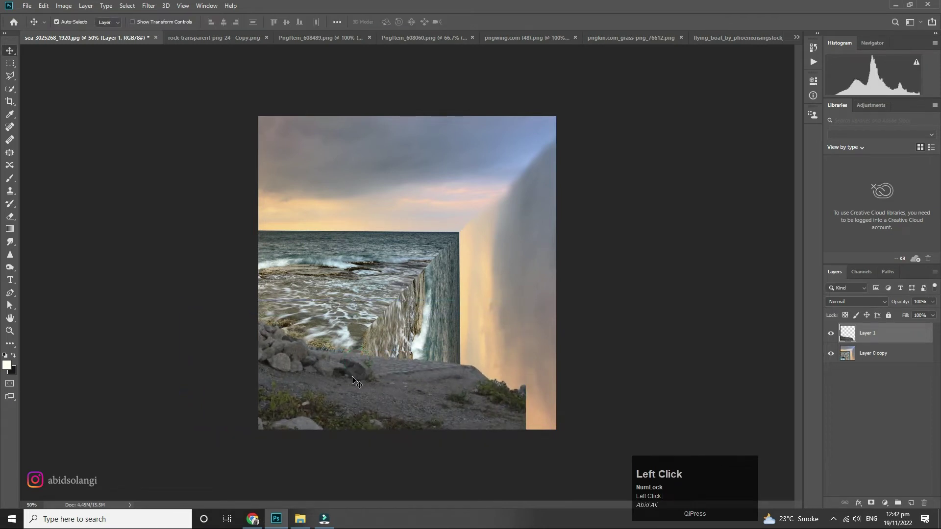
Trim the rocky ground to a curved bottom-left patch, erasing what covers the waterfall, then bring in the mist image
key("Up")
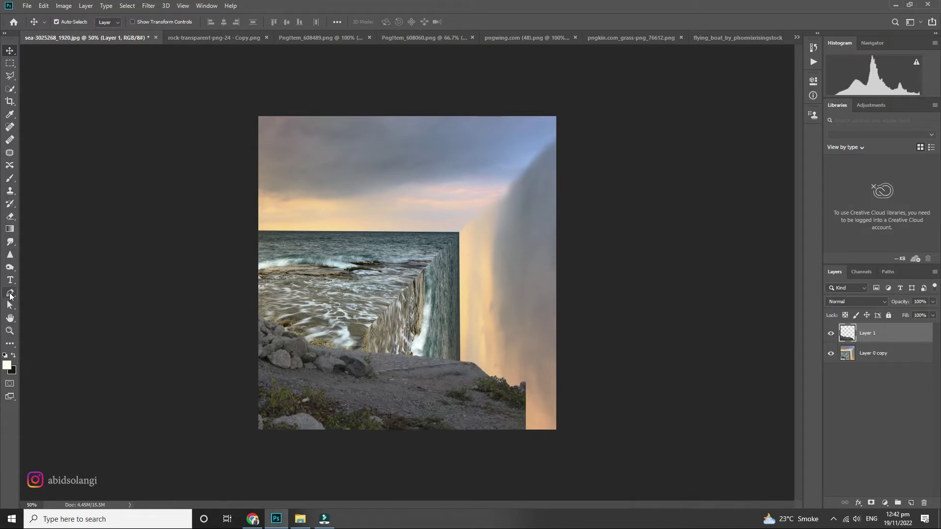
left_click(11, 295)
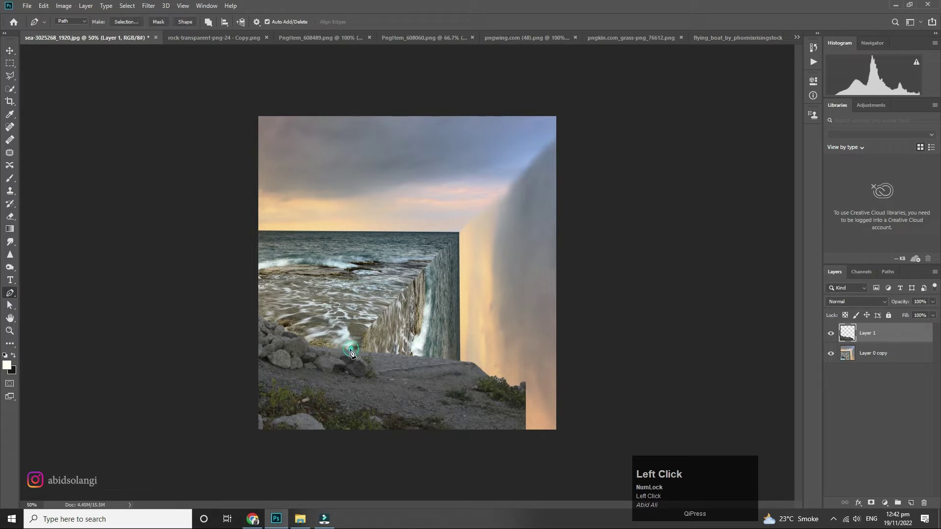
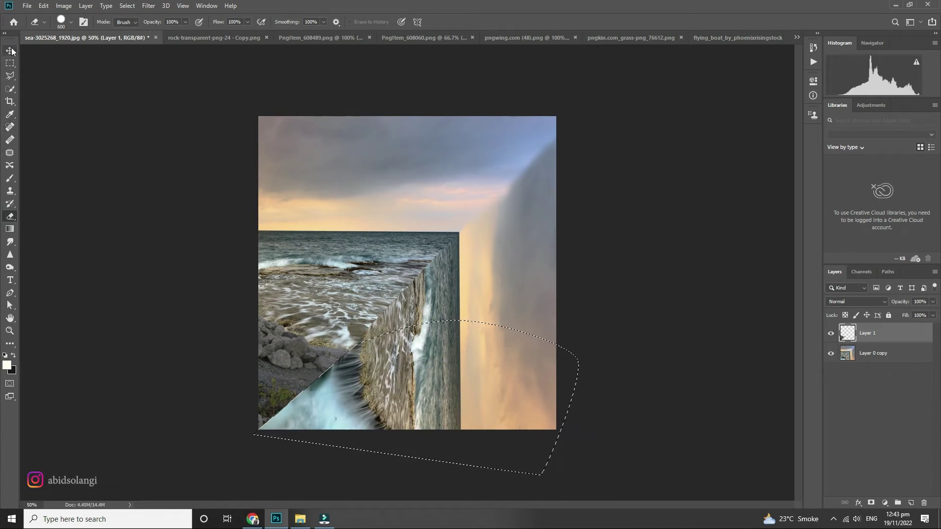
left_click_drag(15, 69, 387, 376)
key("Left")
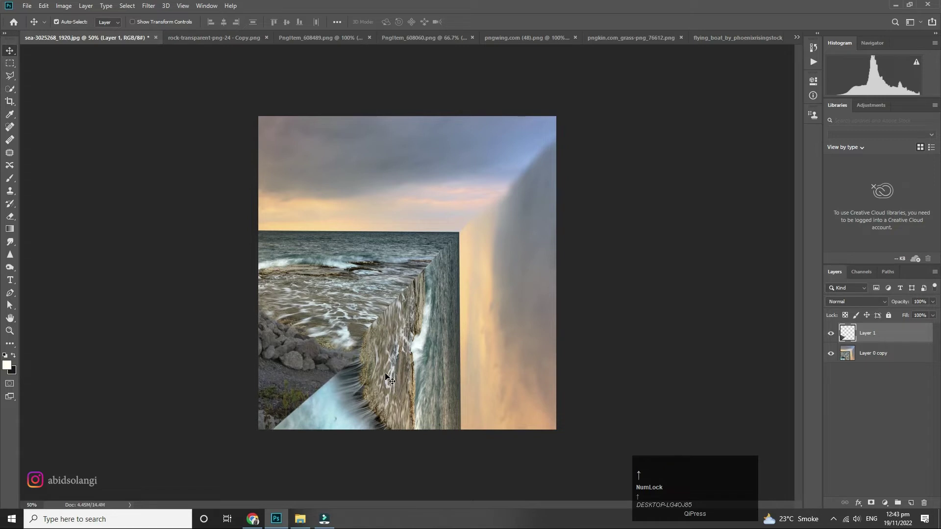
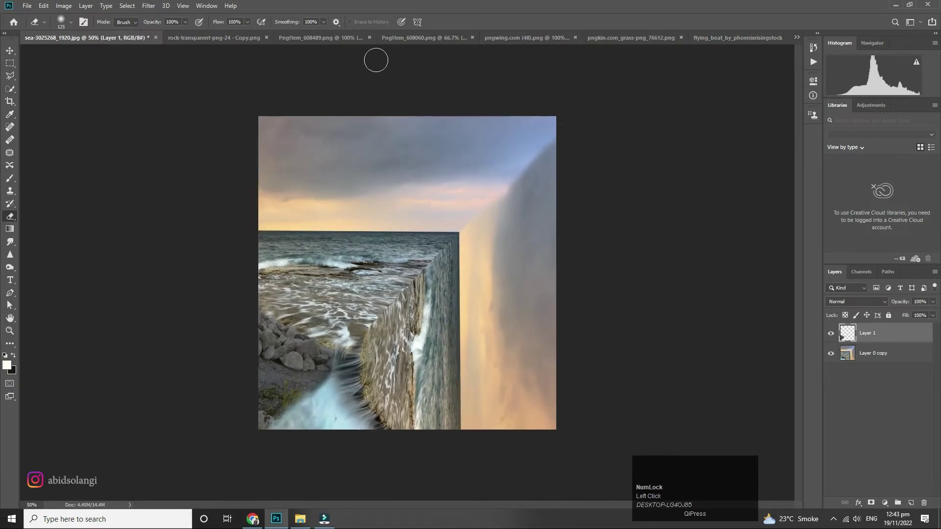
left_click_drag(214, 44, 420, 247)
Rotate the mist 90° clockwise over the right cliff wall and bring a second mist layer into the scene
right_click(419, 247)
double_click(433, 251)
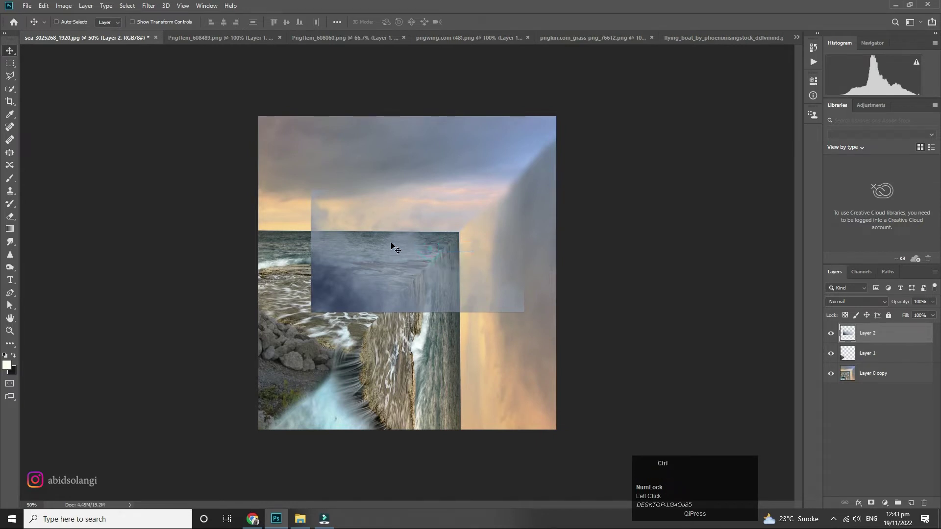
key("ctrl+t")
right_click(387, 233)
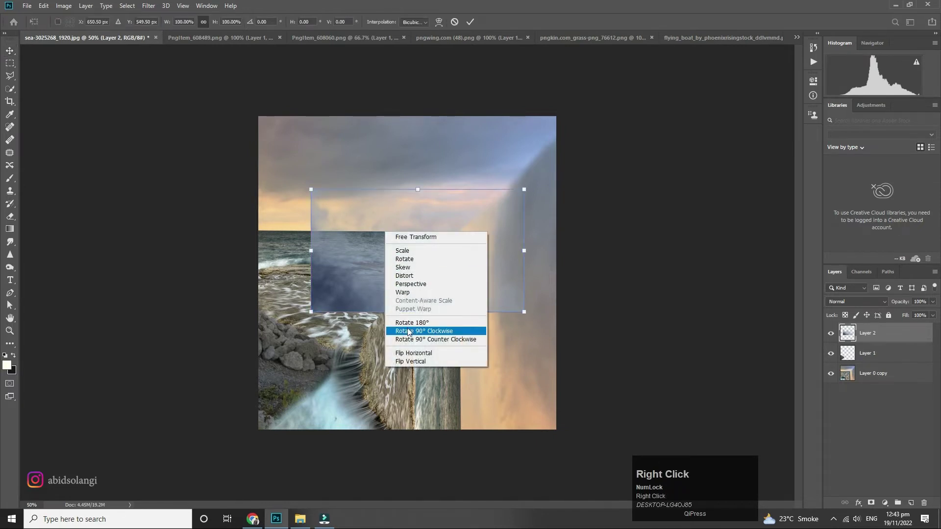
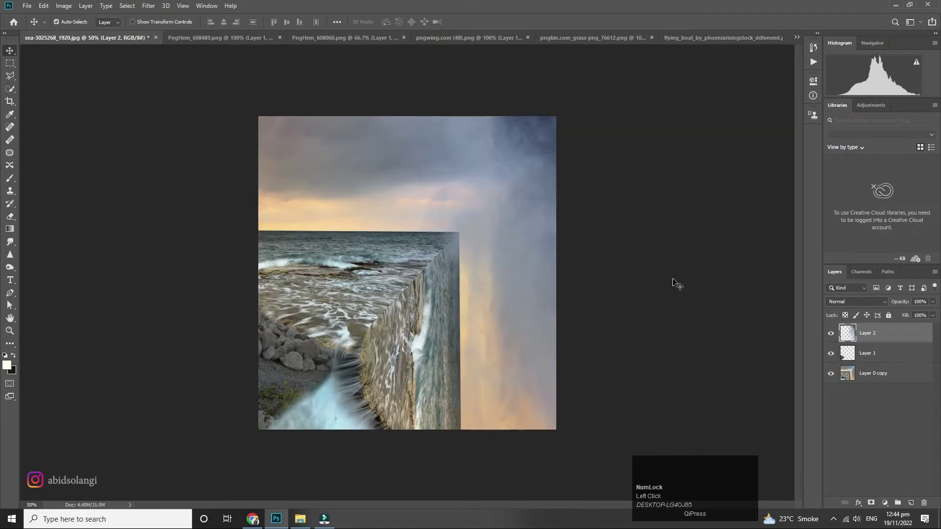
left_click_drag(221, 39, 425, 309)
key("ctrl+t")
Scale the second mist layer up to about 120% so it spreads across the cliff and ledge
left_click_drag(420, 290, 536, 344)
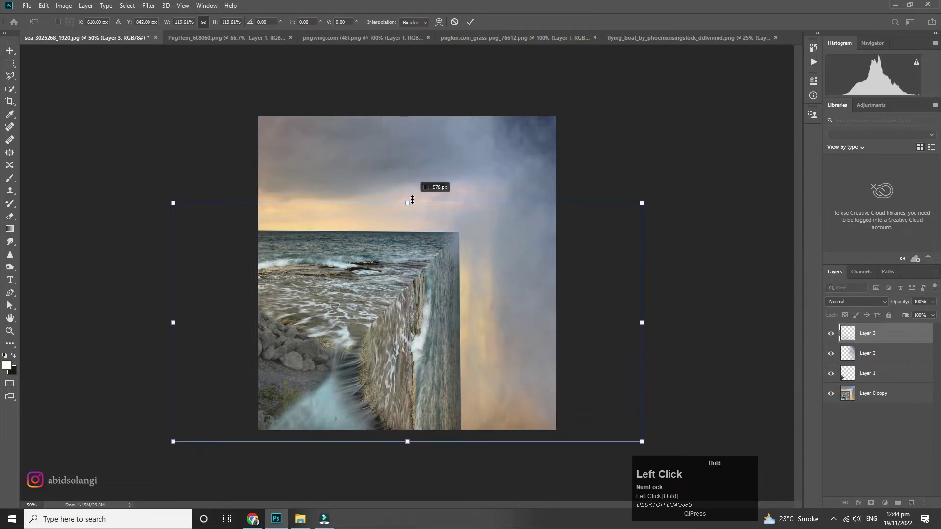
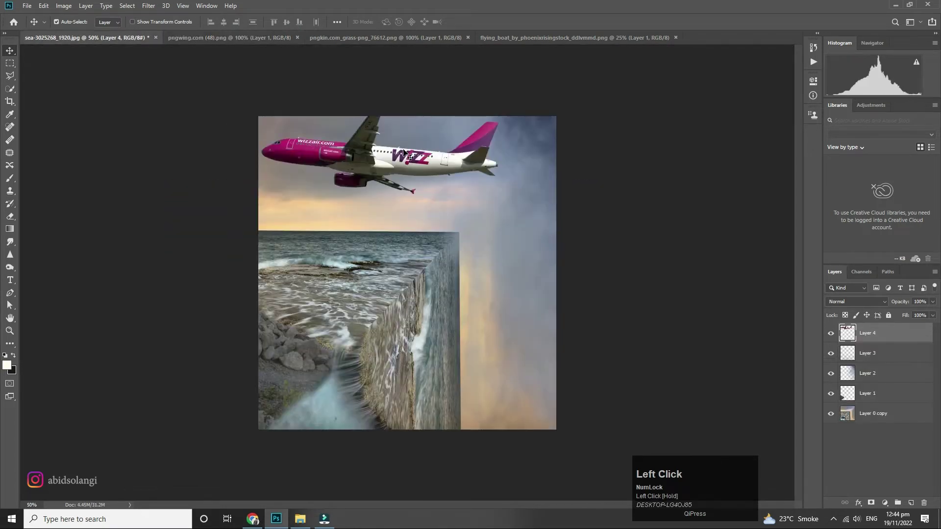
Shrink the airplane to about 12% high in the upper-right sky and fade it to 78% opacity
key("ctrl+t")
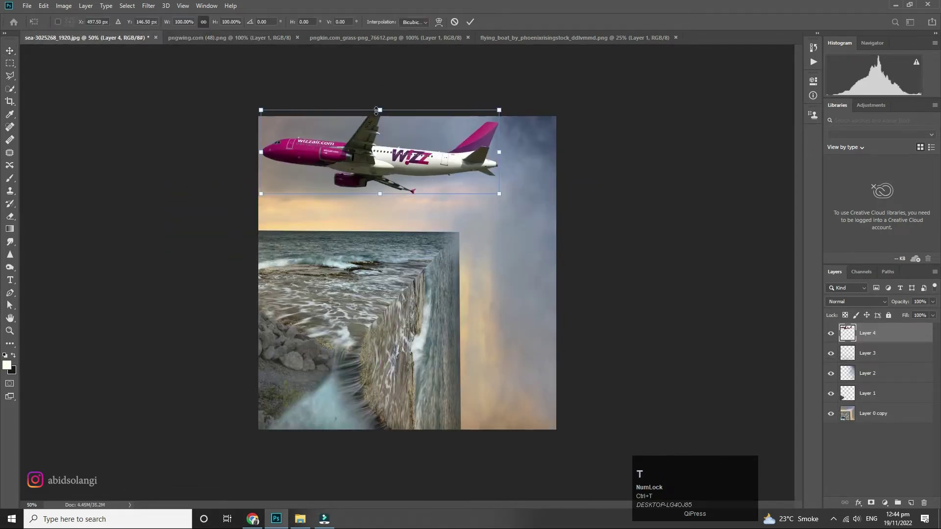
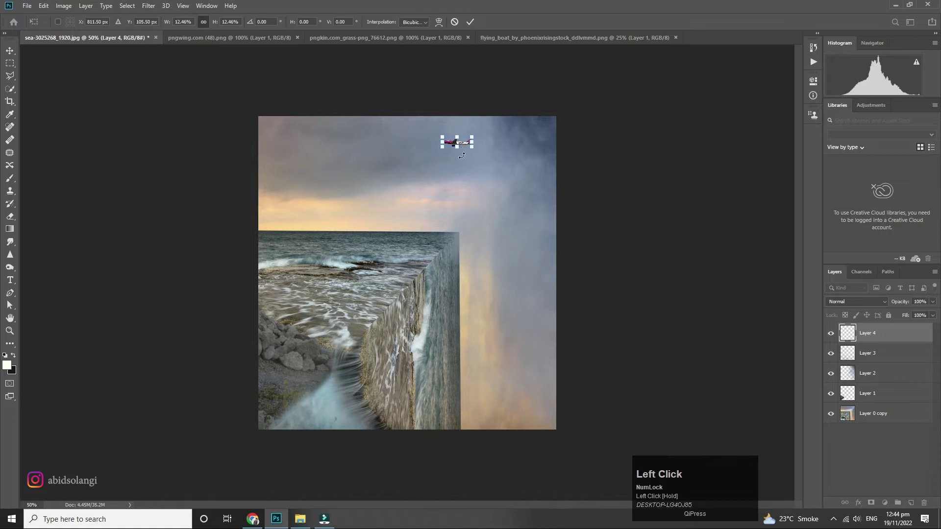
key("Return")
key("Right")
left_click(935, 305)
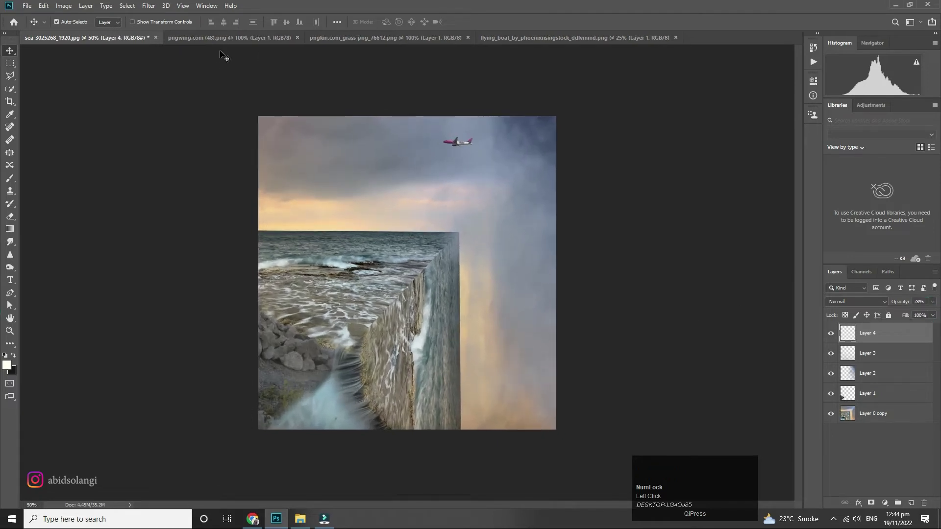
Bring the grass into the scene, flip and rotate it, and place it along the bottom-left edge
left_click_drag(235, 40, 333, 401)
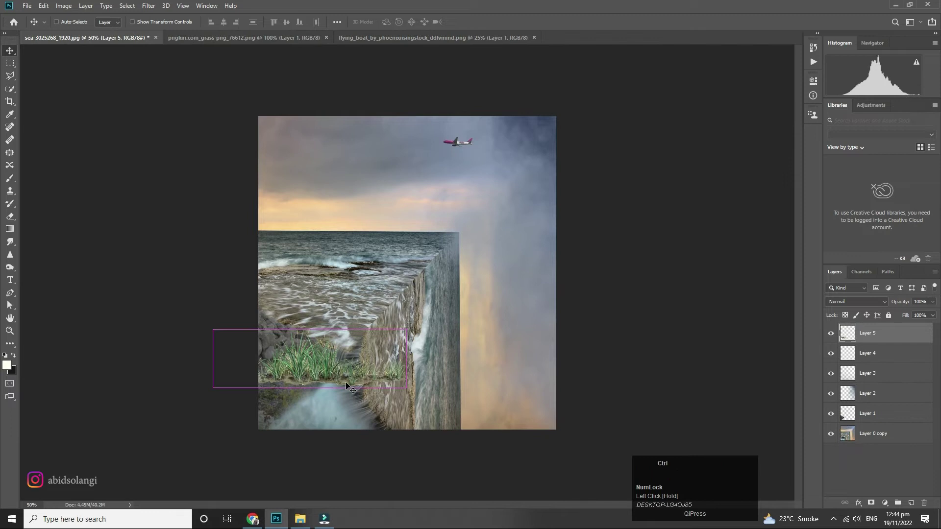
key("ctrl+t")
right_click(337, 355)
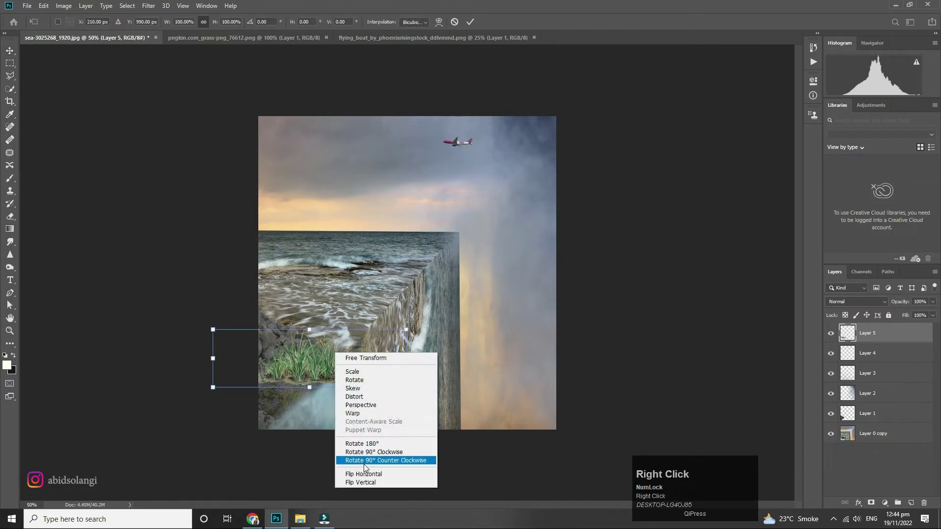
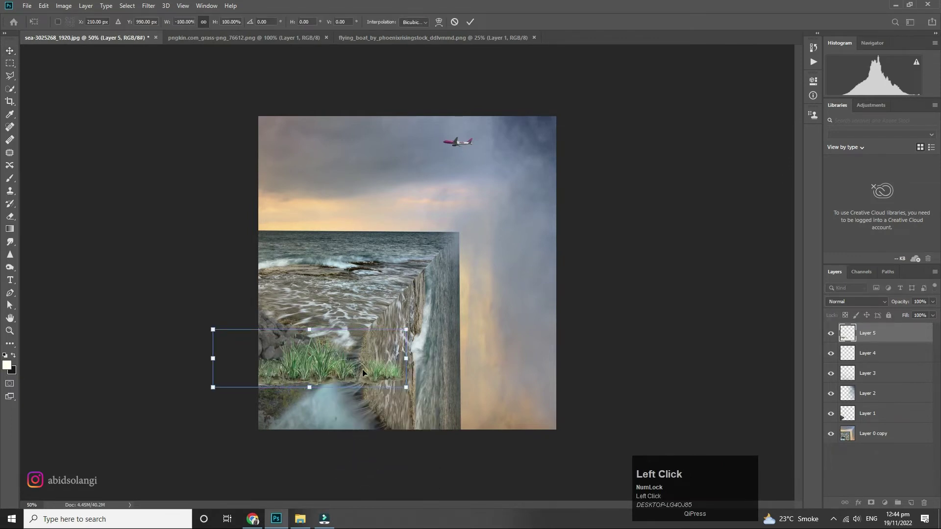
left_click_drag(356, 366, 488, 411)
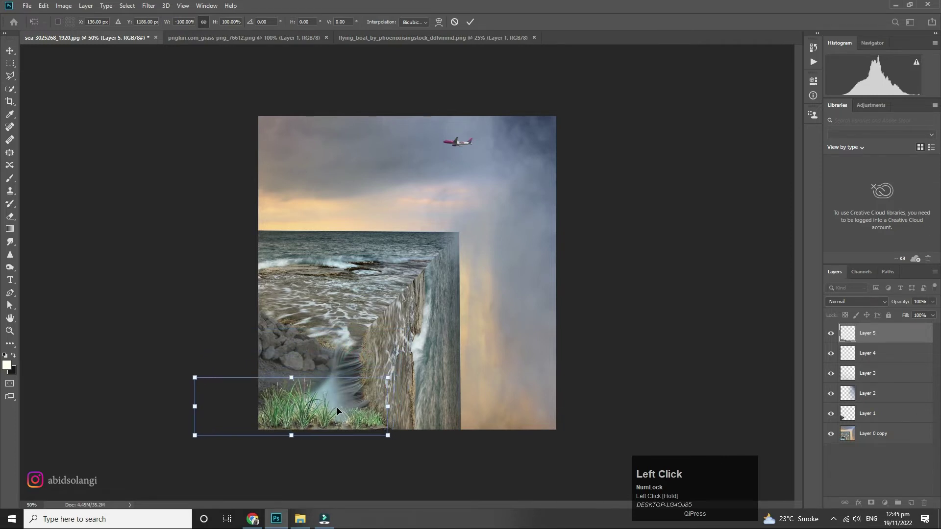
key("Left")
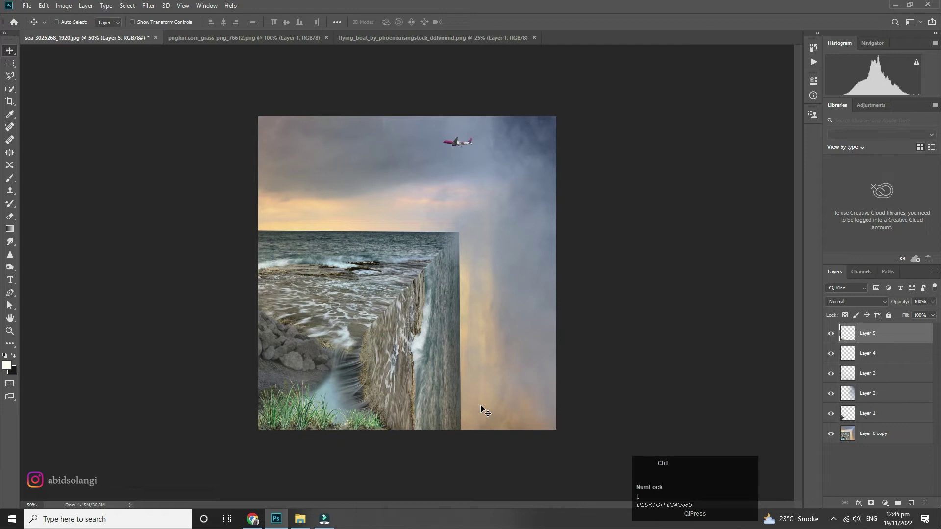
Boost the grass layer's saturation by about 17 points with Hue/Saturation
key("ctrl+u")
left_click(801, 145)
key("Return")
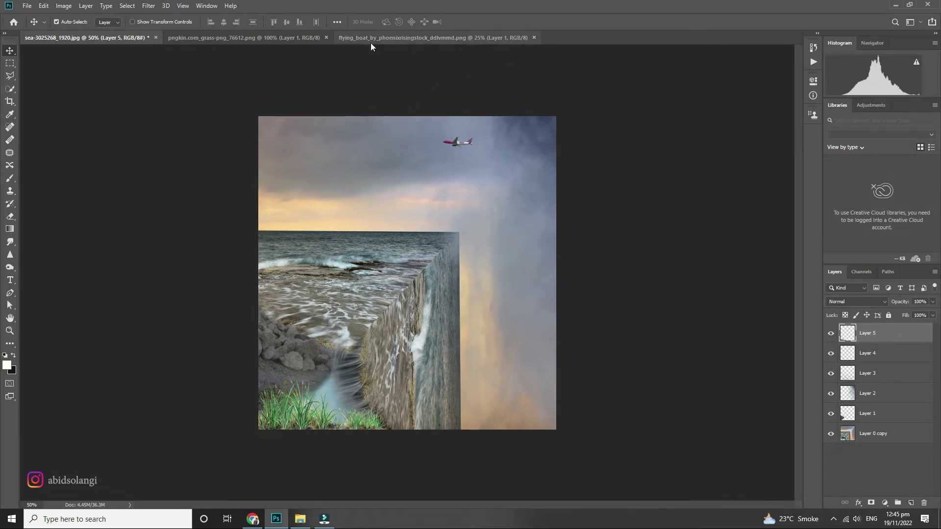
Bring in the flying boat image and scale it down to a tiny boat sitting on the horizon line
left_click_drag(292, 36, 456, 254)
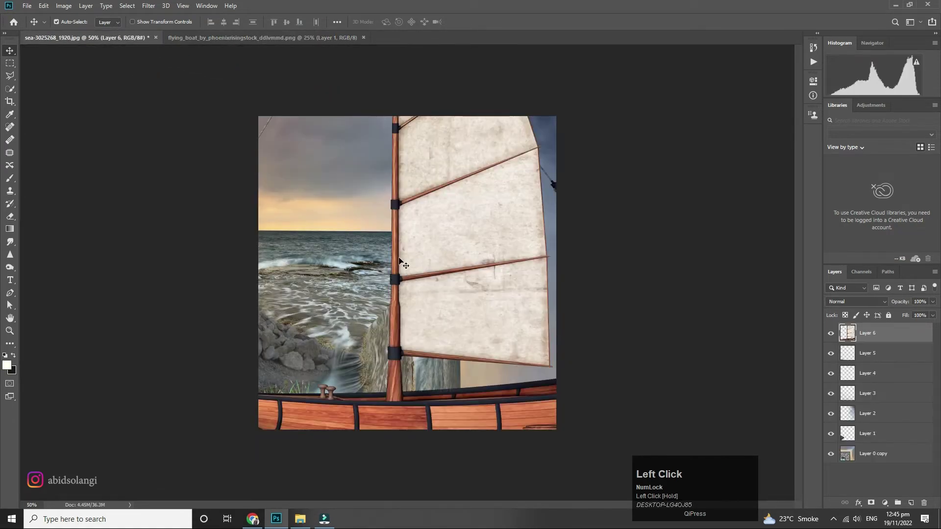
key("ctrl+t")
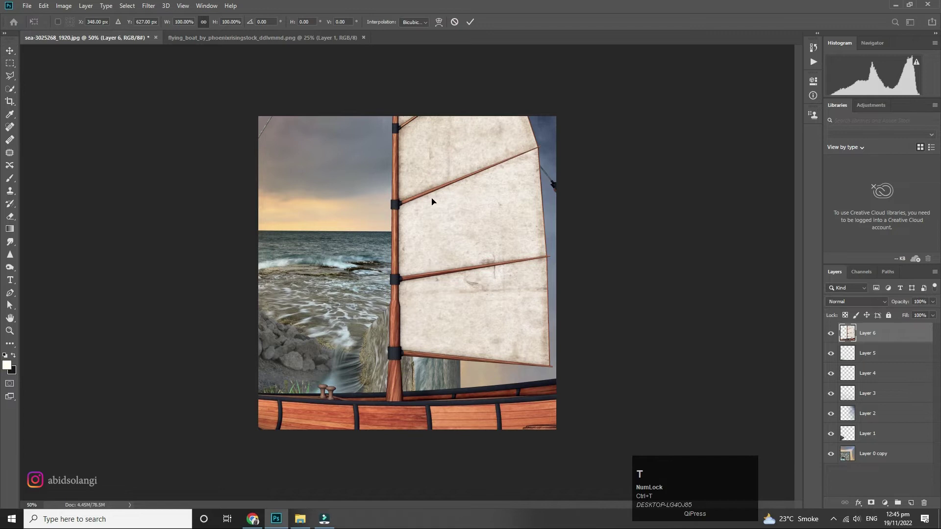
left_click_drag(437, 184, 540, 275)
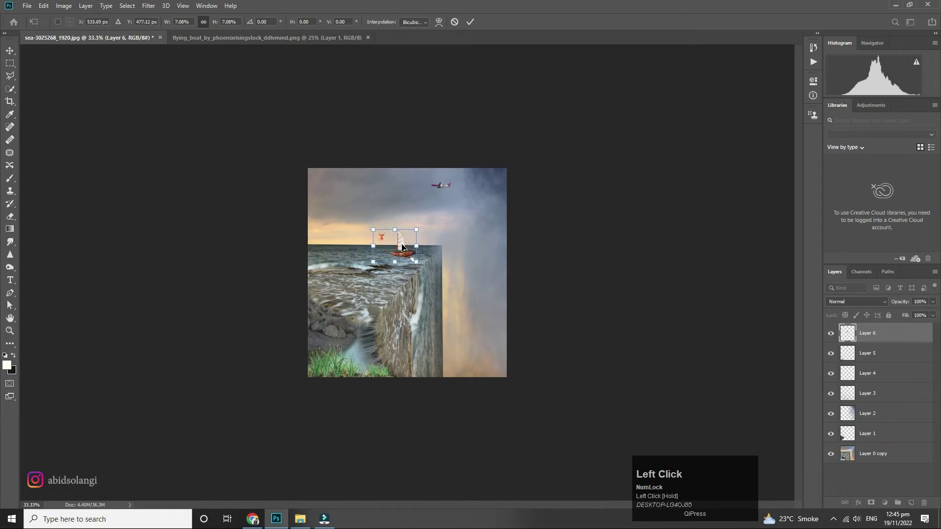
key("Right")
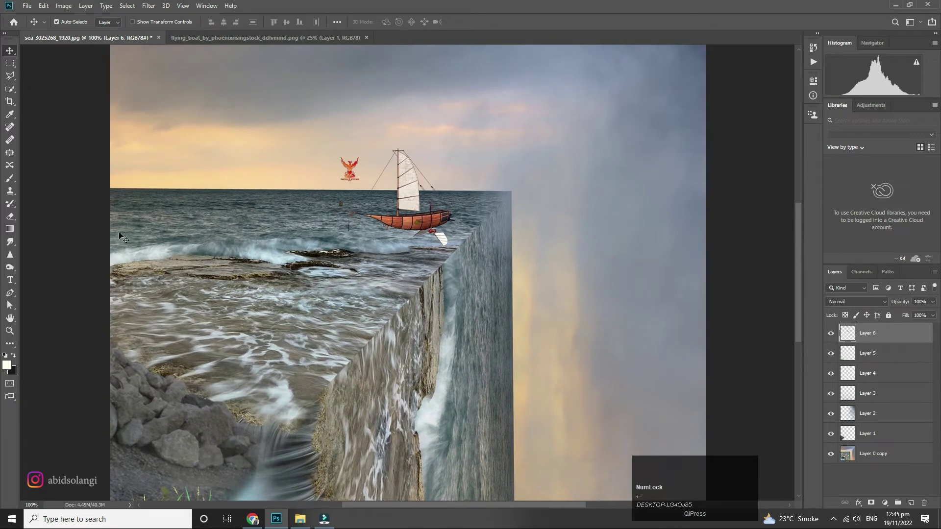
Free-transform Layer 6's drop shadow layer into a flatter shape hugging the sea under the boat
left_click(13, 294)
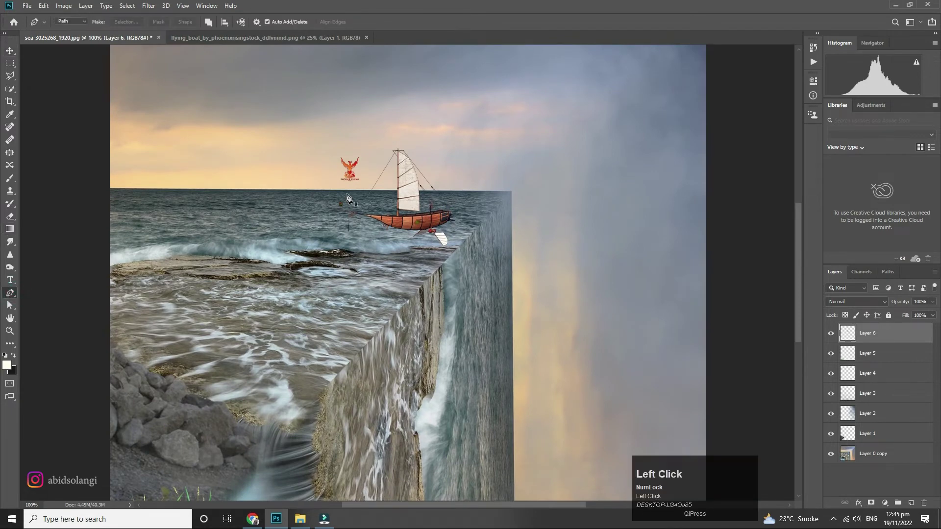
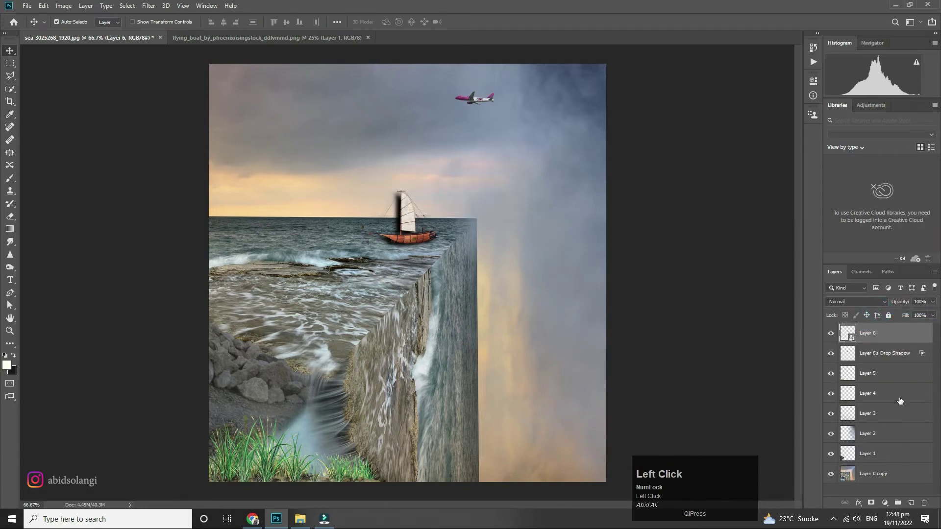
key("ctrl+t")
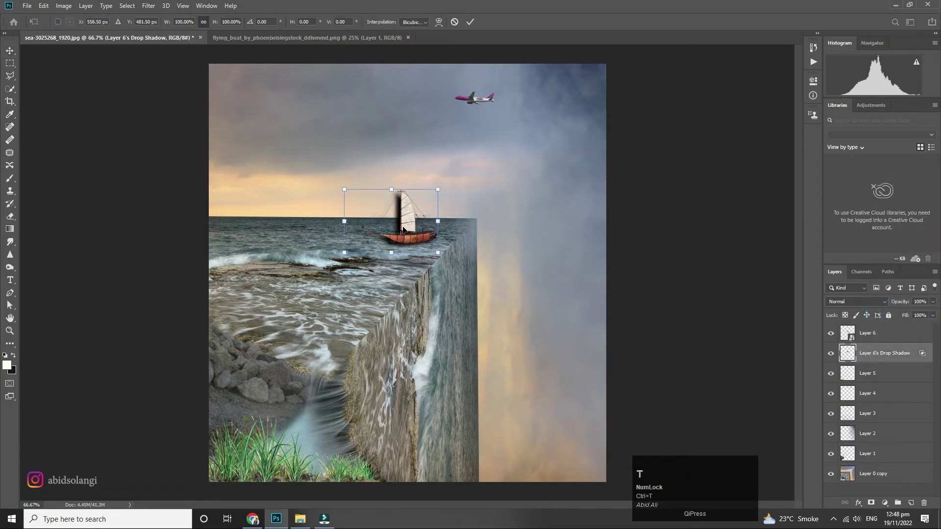
left_click_drag(407, 225, 563, 314)
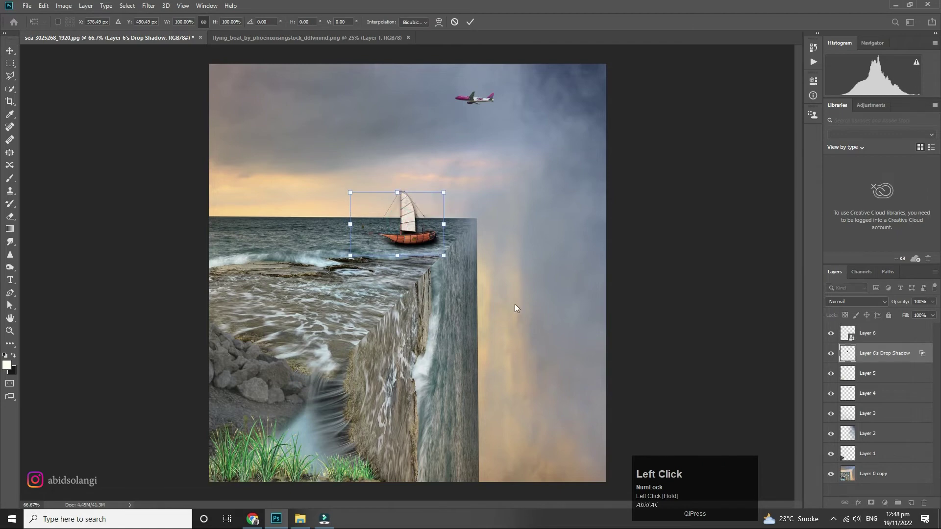
key("Left")
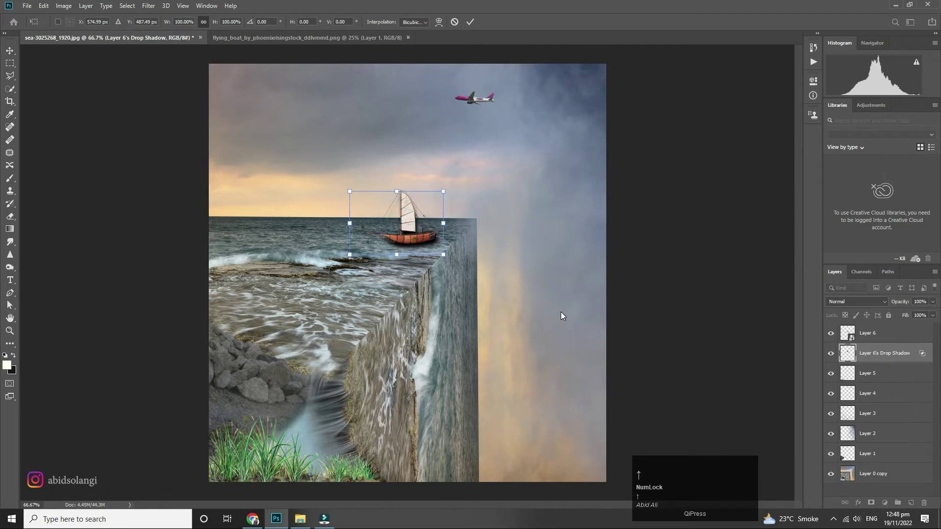
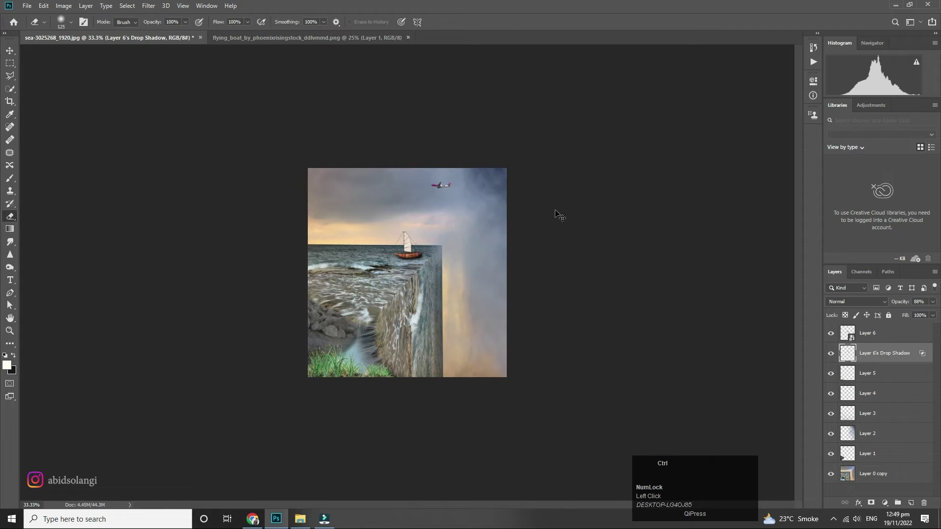
Select the top scene layer and merge all visible layers into one combined composition layer
left_click(9, 54)
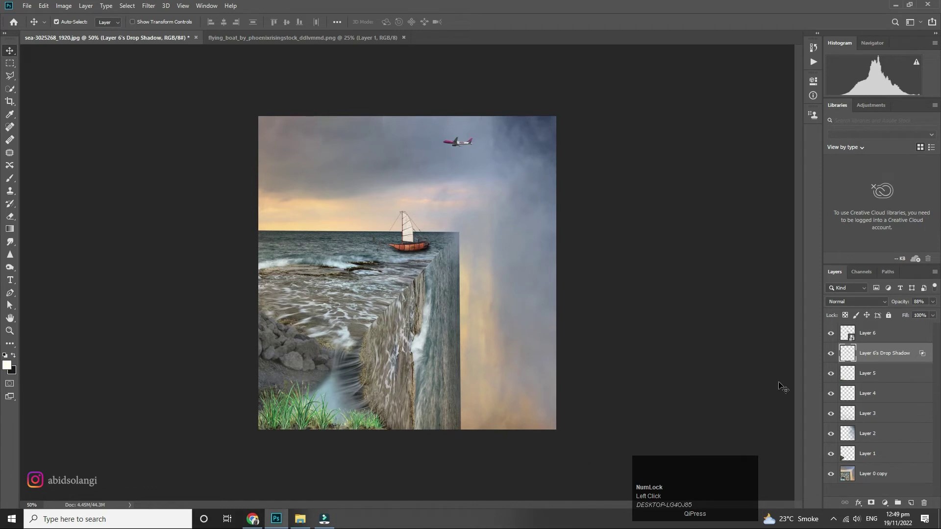
left_click(869, 338)
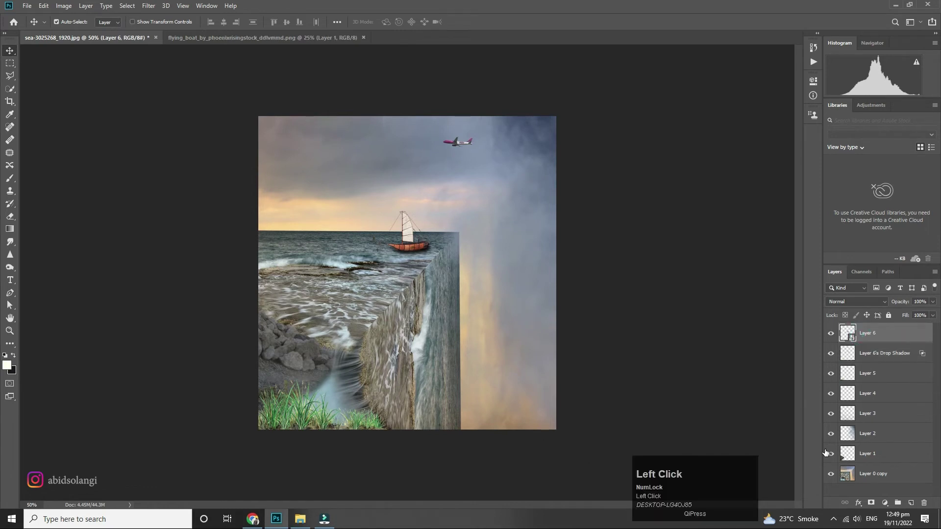
key("ctrl+shift+e")
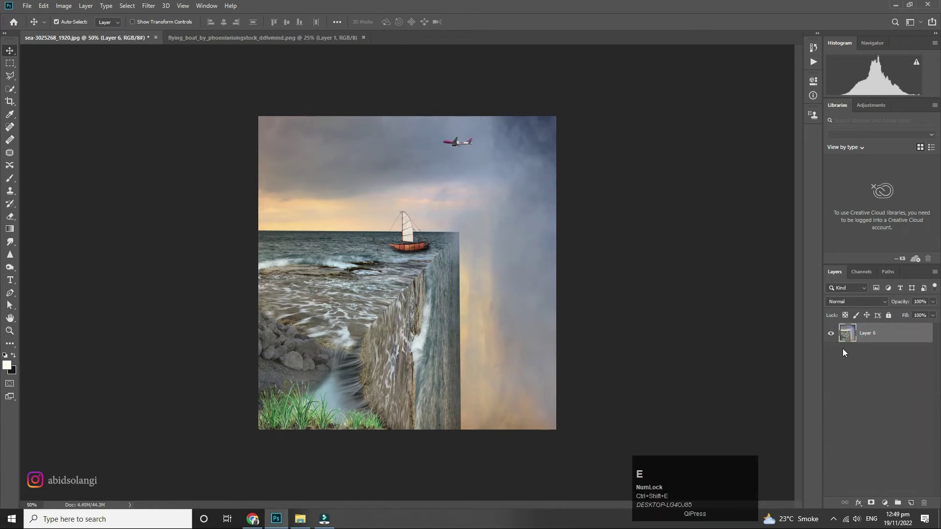
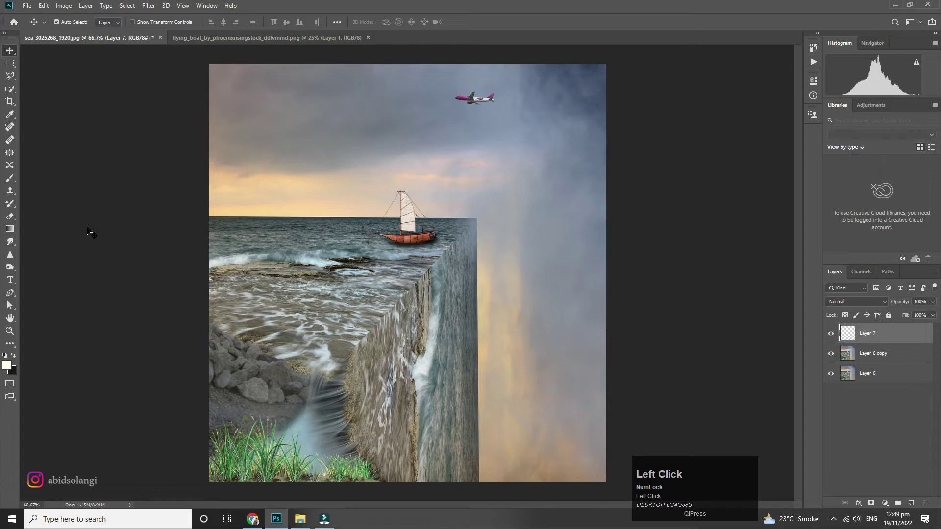
Pick a light blue brush colour and blend the painted cliff-edge glow on Layer 7 at 57% opacity
left_click(10, 367)
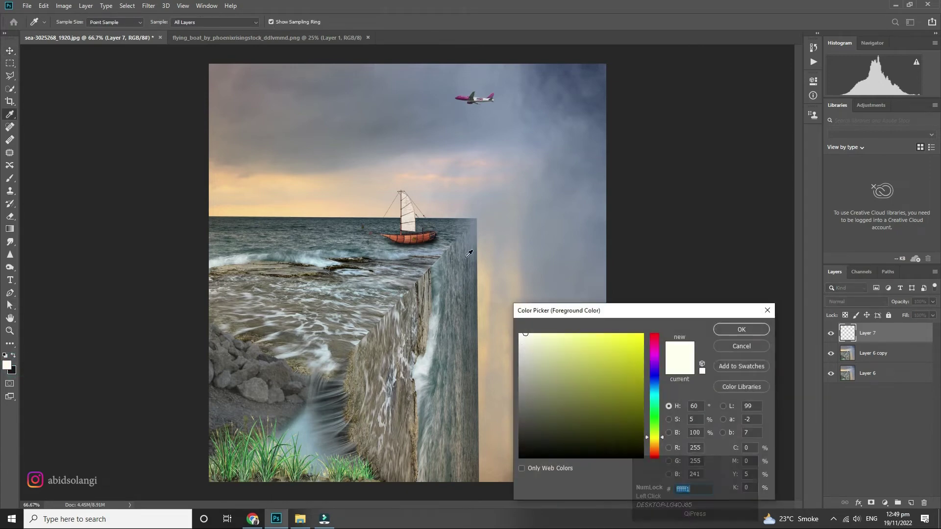
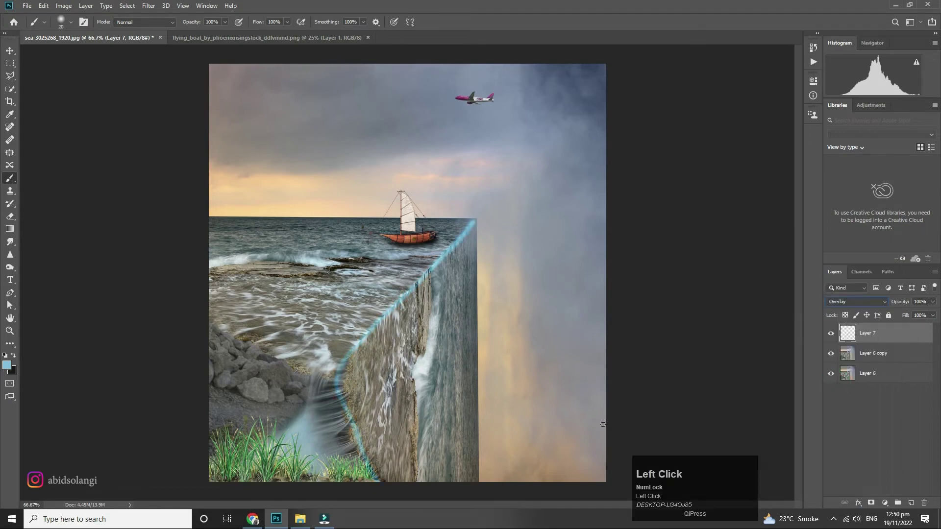
left_click(934, 302)
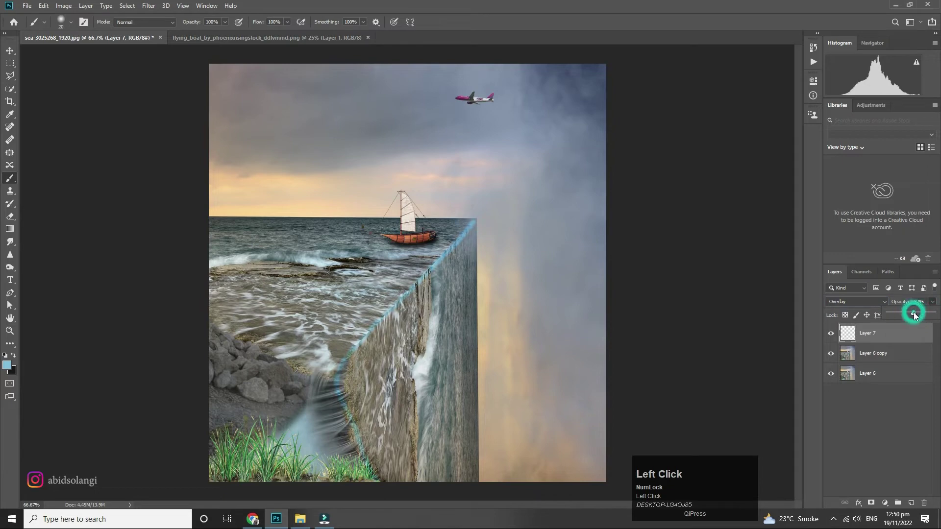
key("Right")
key("Up")
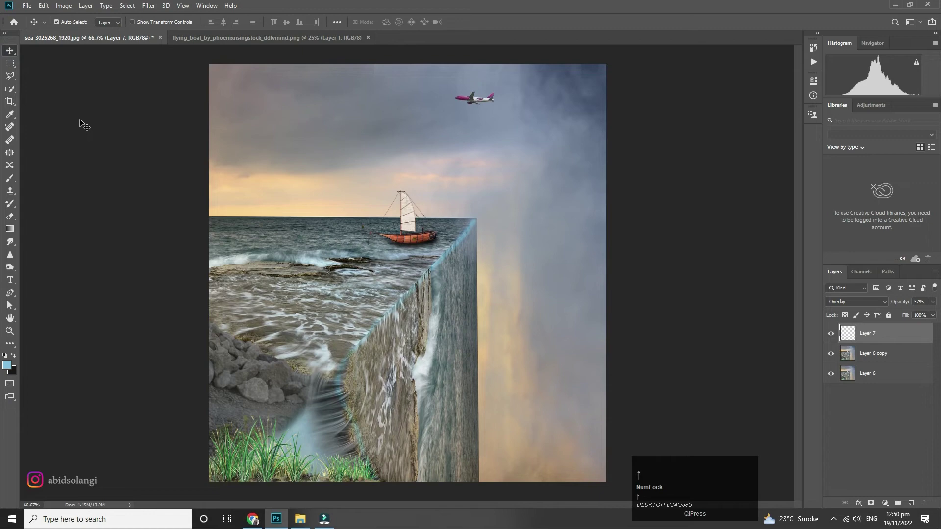
Apply a Hue/Saturation adjustment with Lightness -36 to the blue glow layer
key("Right")
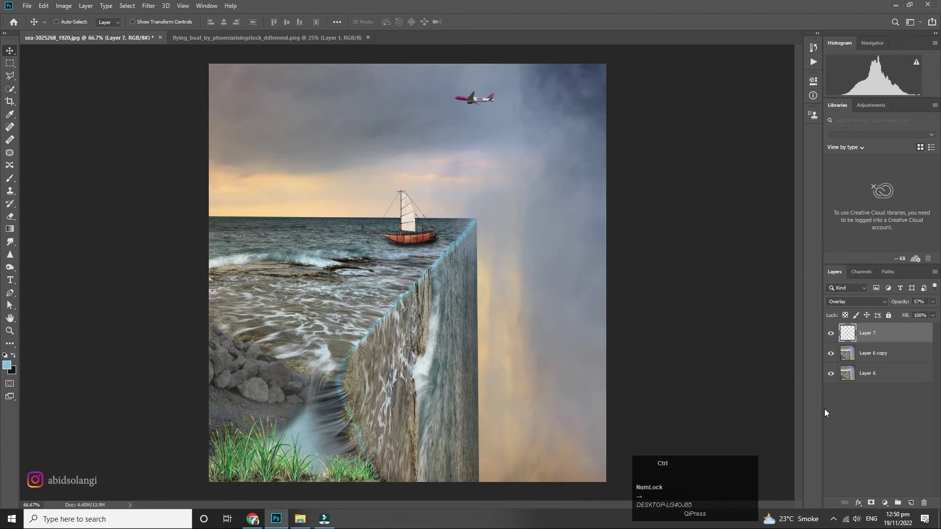
key("ctrl+u")
left_click_drag(786, 173, 804, 198)
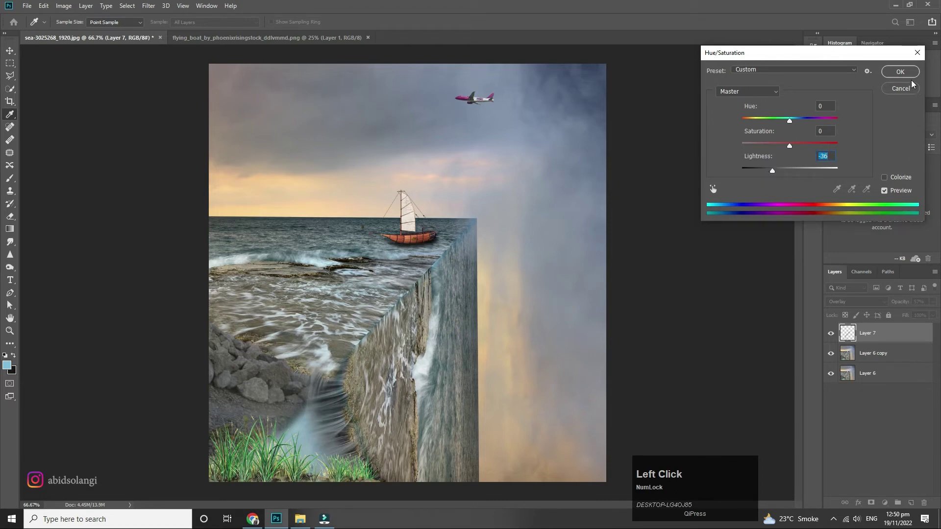
left_click(906, 75)
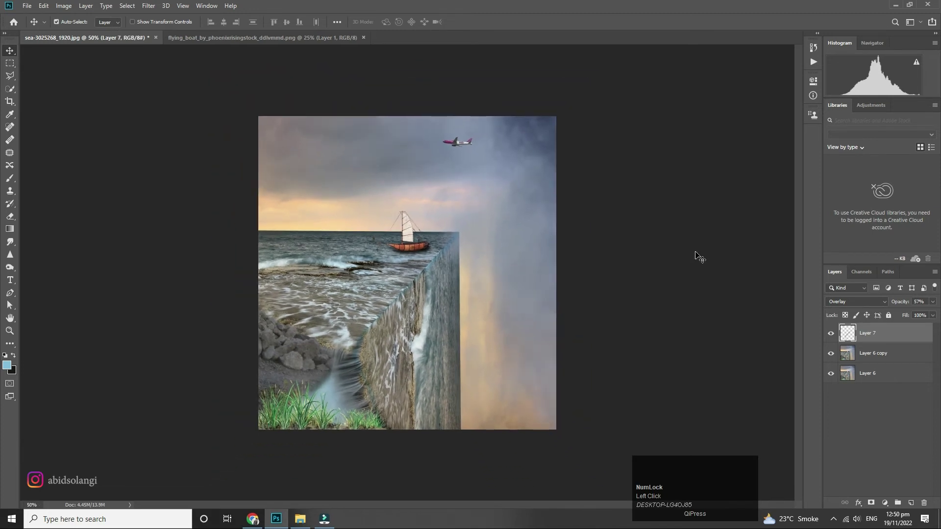
Merge the scene, add the '3D OCEAN EFFECT' title in the sky and scale it down smaller
left_click(332, 169)
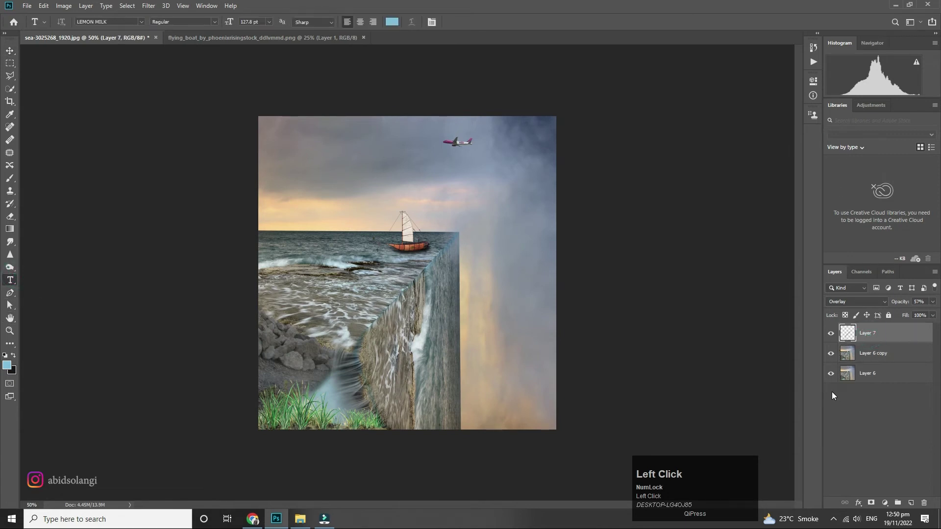
key("ctrl+shift+e")
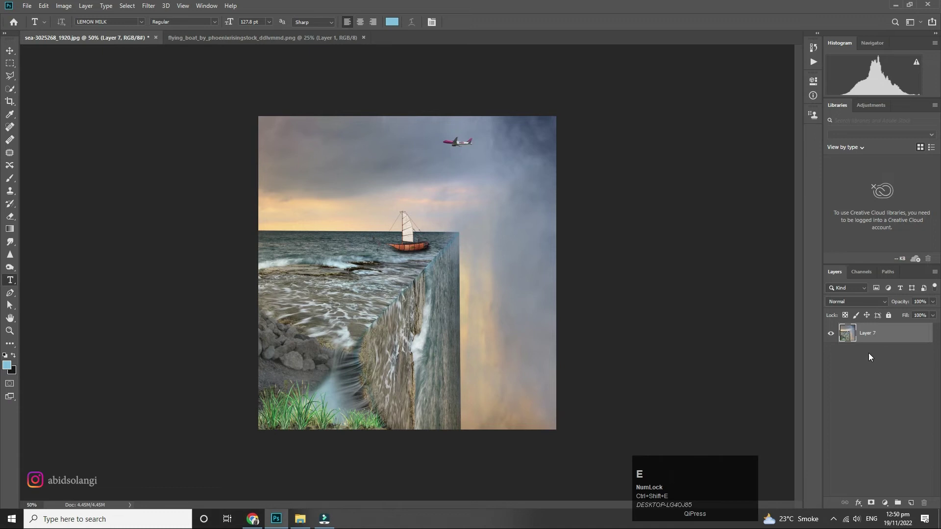
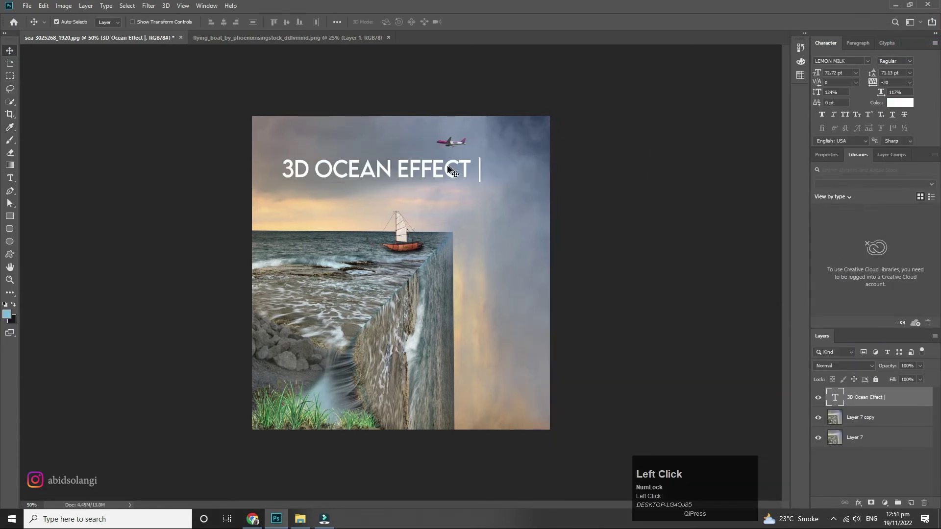
key("ctrl+t")
left_click(467, 178)
key("Down")
key("Left")
Fade the title layer to 75% opacity and select the duplicated scene layer beneath it
left_click(912, 381)
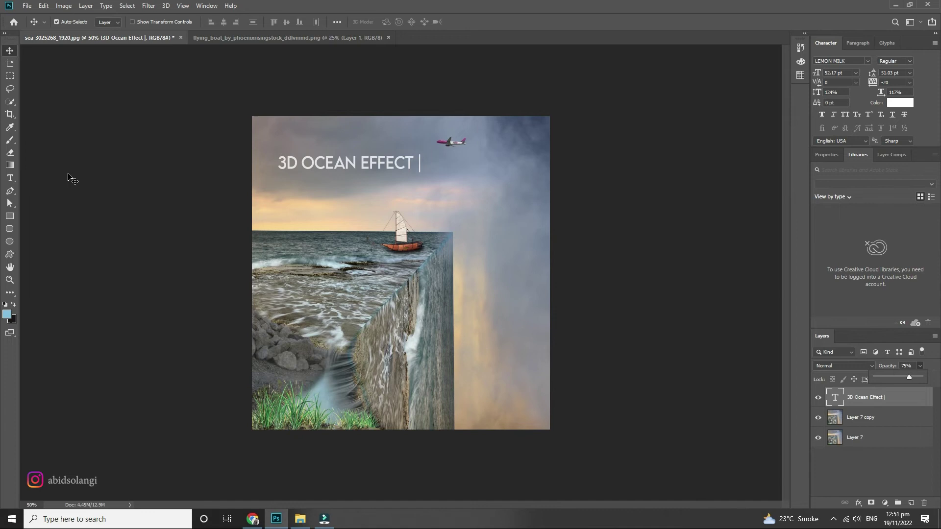
left_click(12, 53)
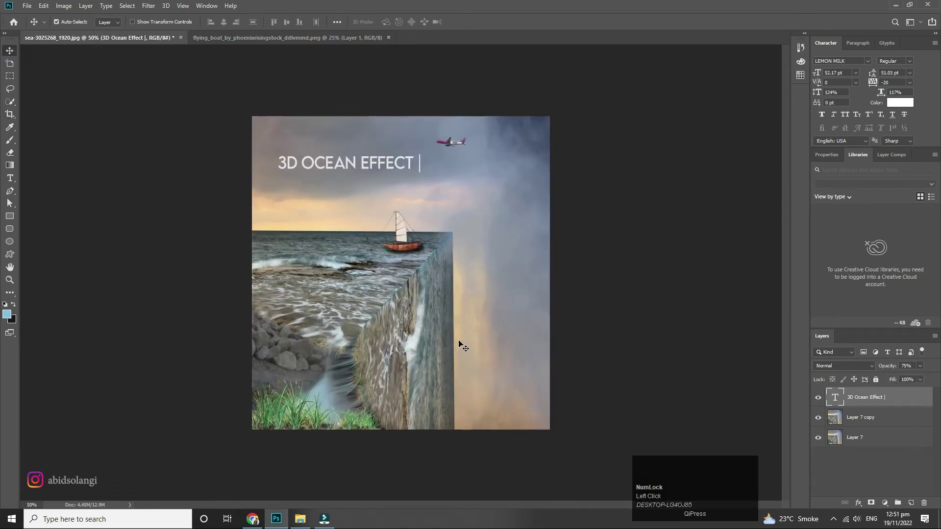
left_click(871, 422)
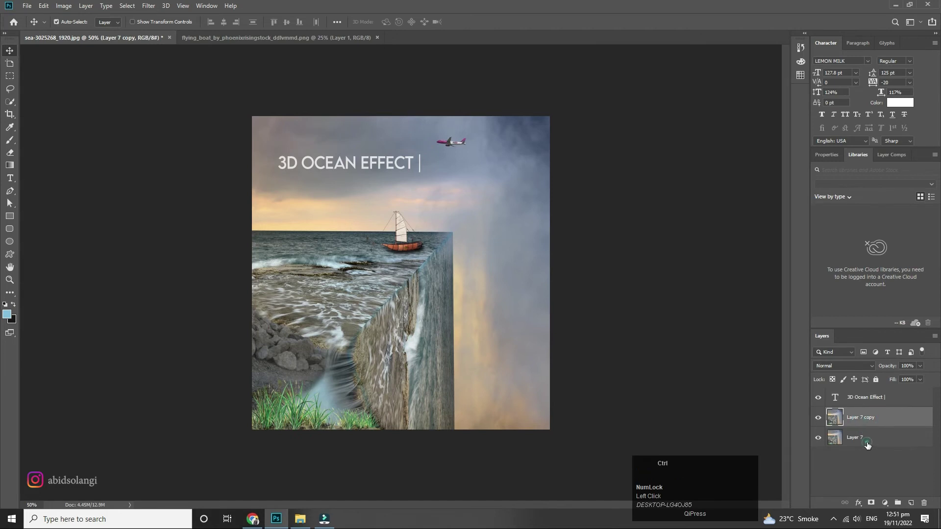
left_click(872, 421)
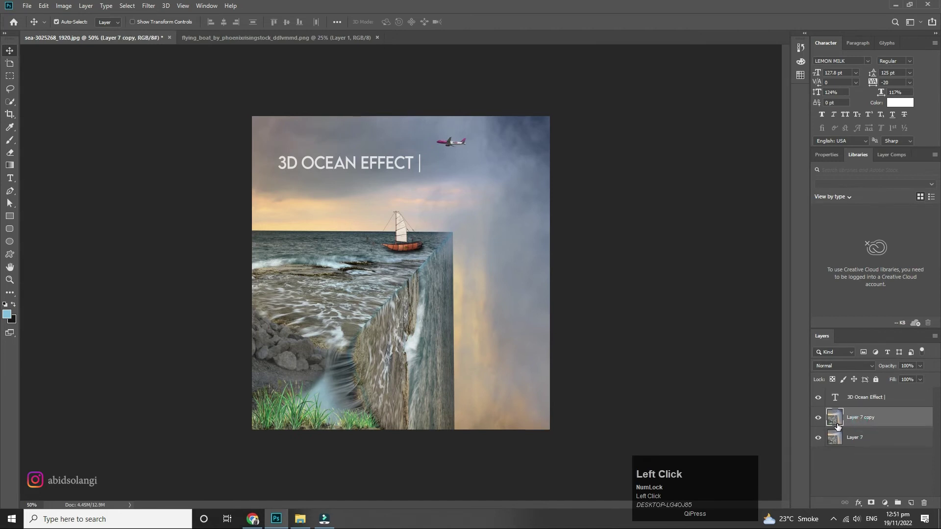
Add the tiny DESIGN BY PHOTO EDITS credit text and grade the merged scene toward teal
key("ctrl+shift+a")
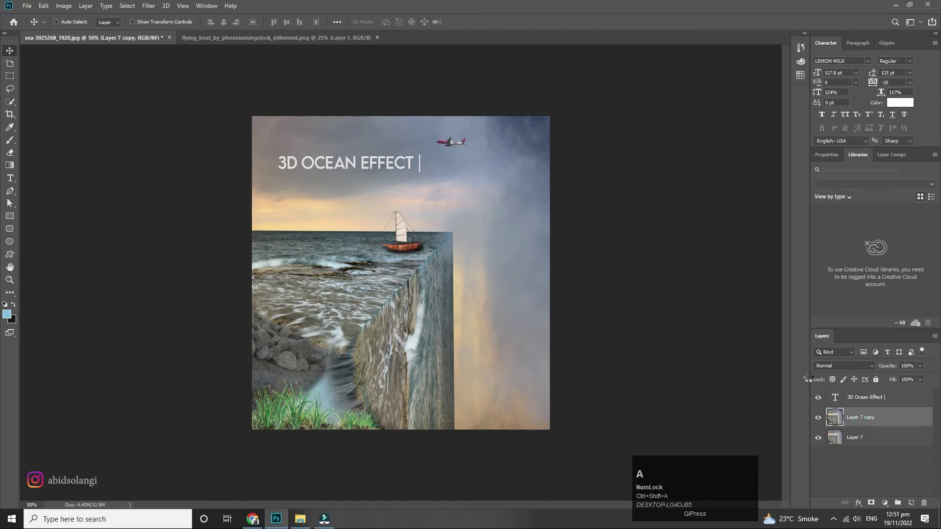
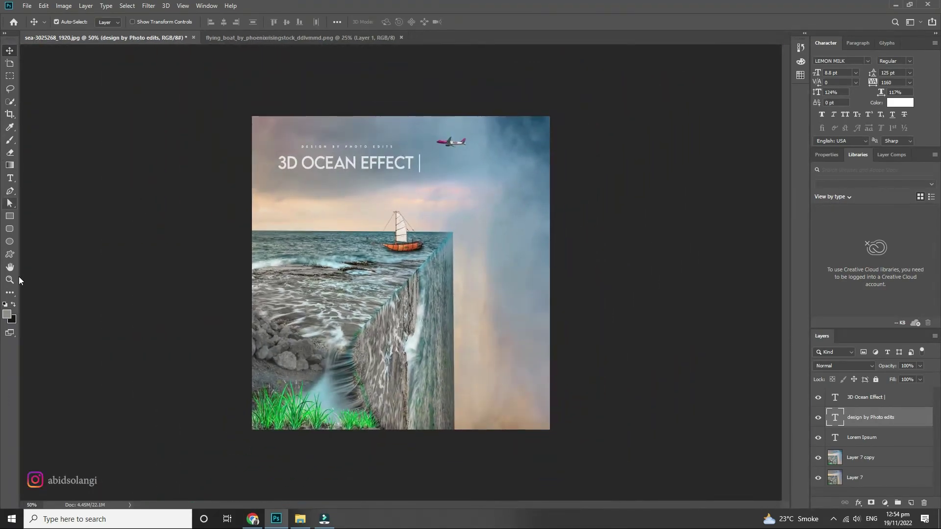
Highlight the '3D' part of the title with the Type Tool to recolour it bright green
left_click(853, 459)
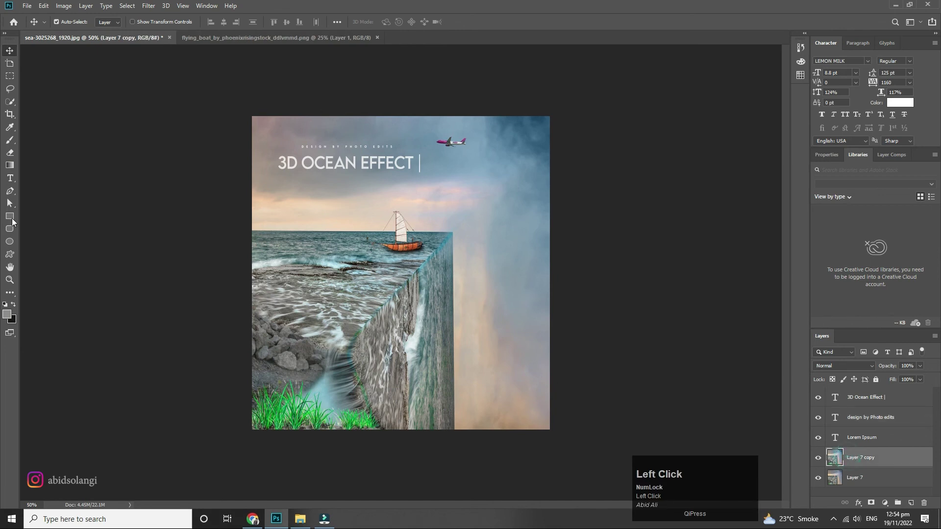
left_click(923, 24)
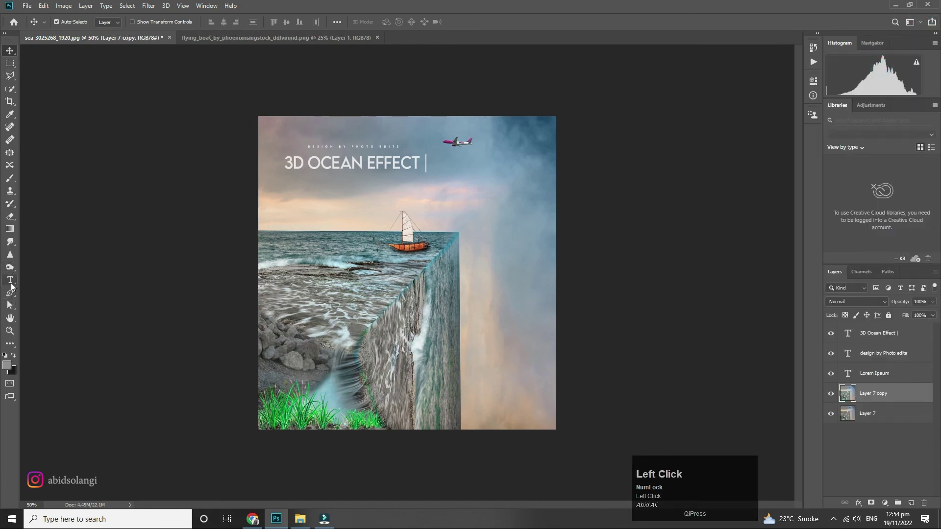
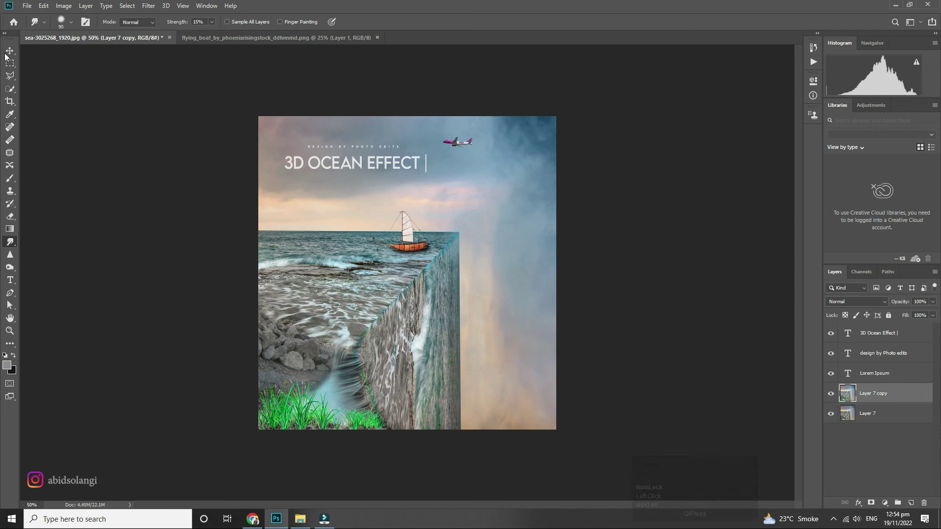
left_click(8, 55)
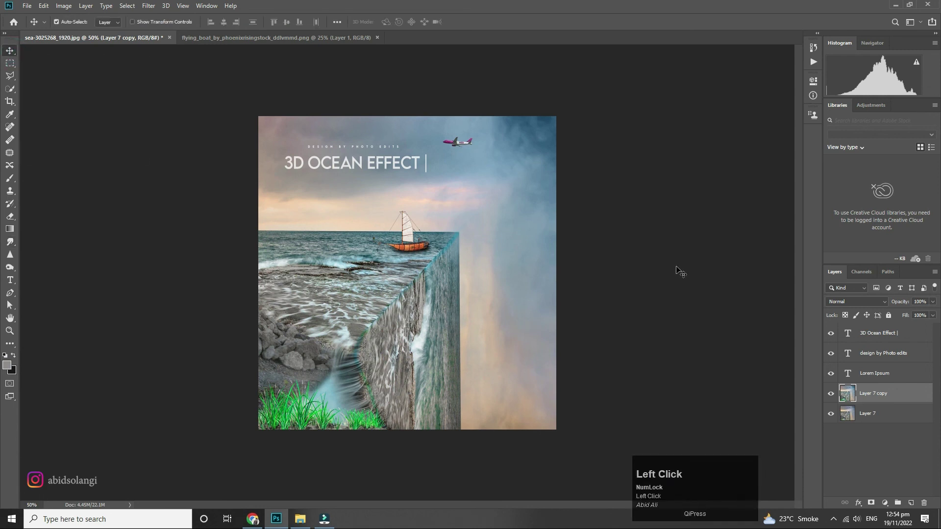
left_click_drag(365, 167, 649, 422)
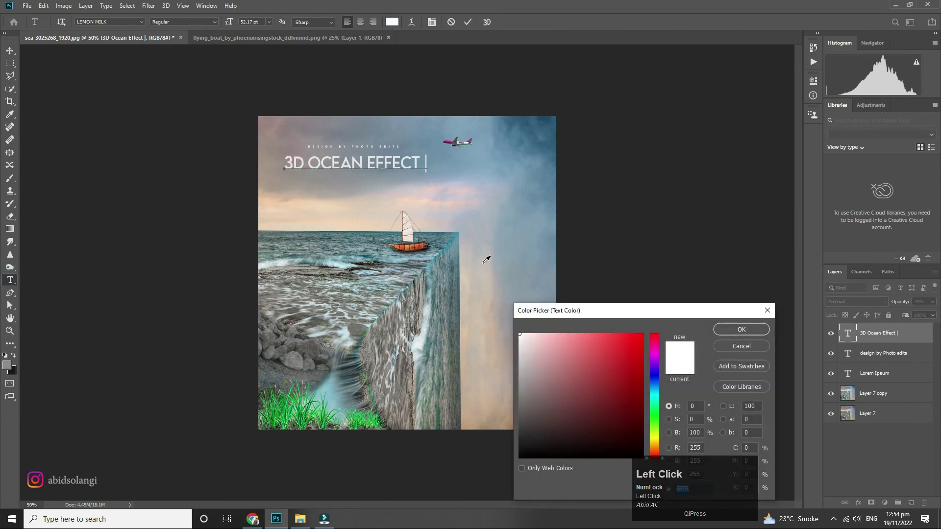